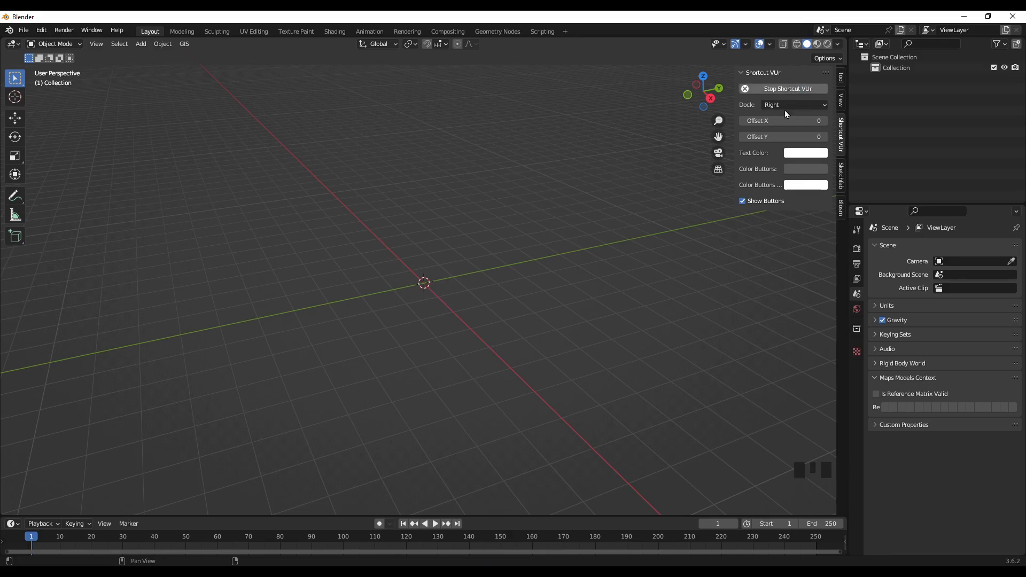
- Hide the sidebar and import the first Toronto 3D tile capture via File > Import
key(n)
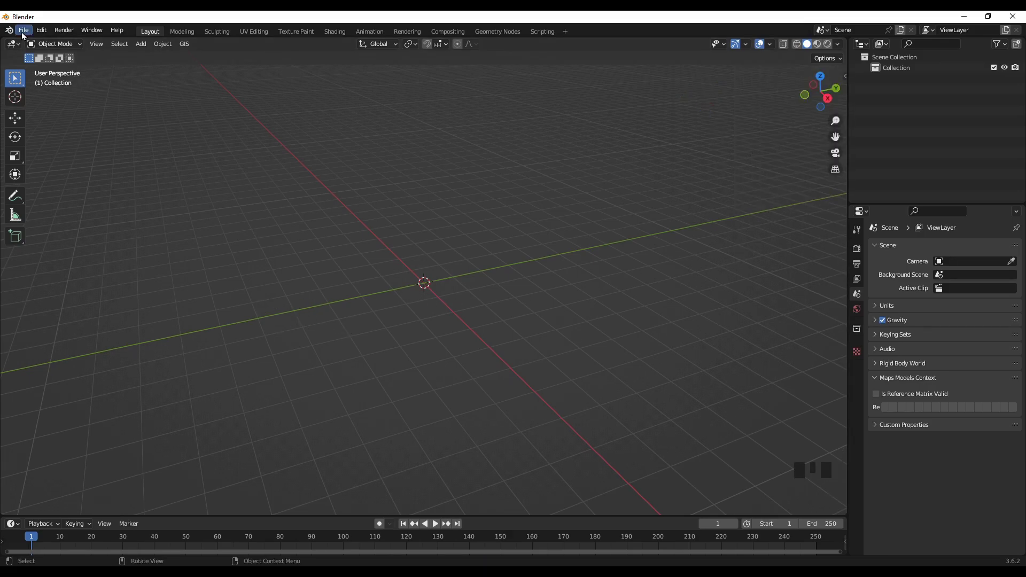
drag(30, 32, 138, 341)
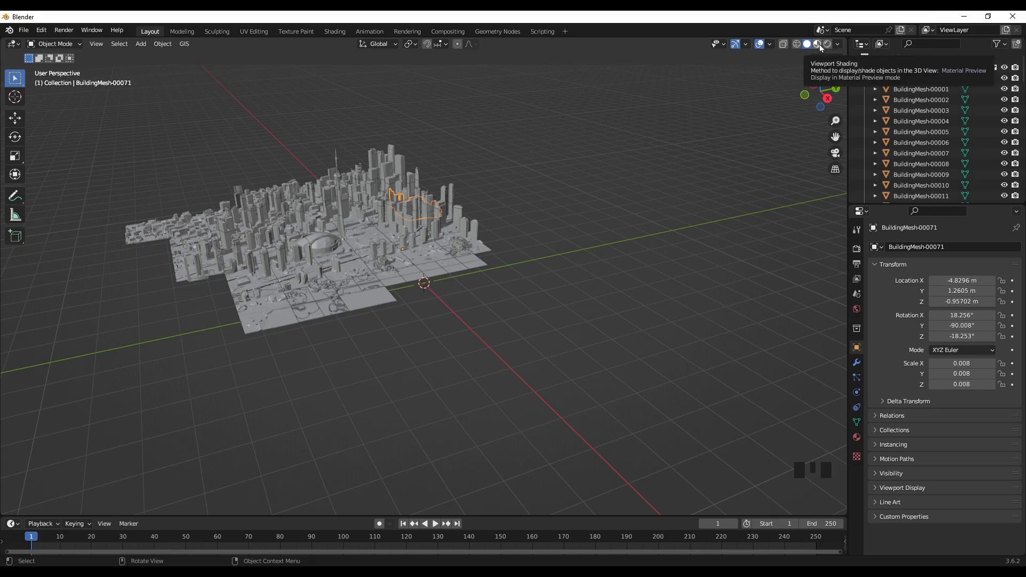
- Switch viewport shading to Material Preview so the city shows its photo textures
click(822, 48)
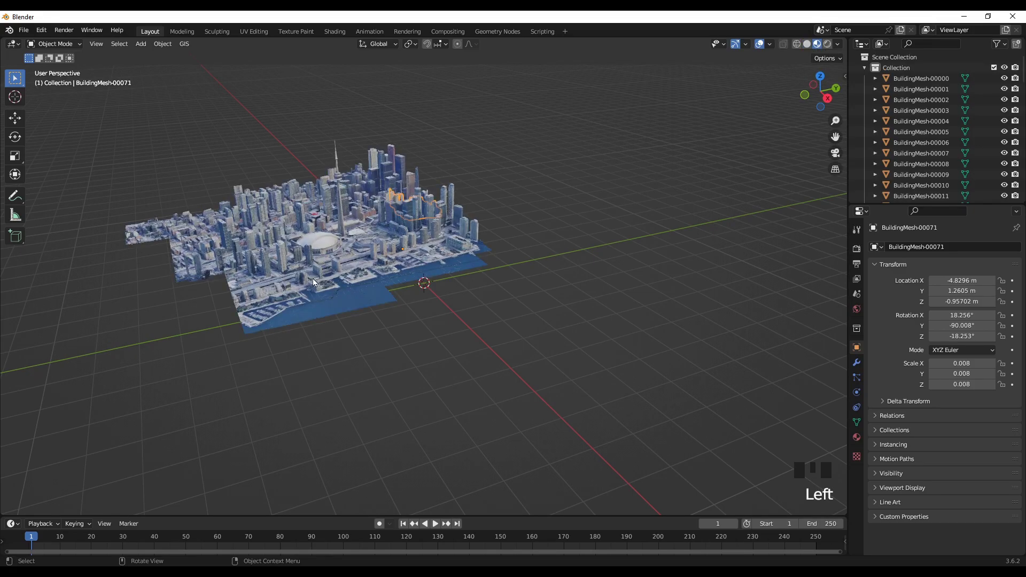
click(520, 375)
scroll(up, 3)
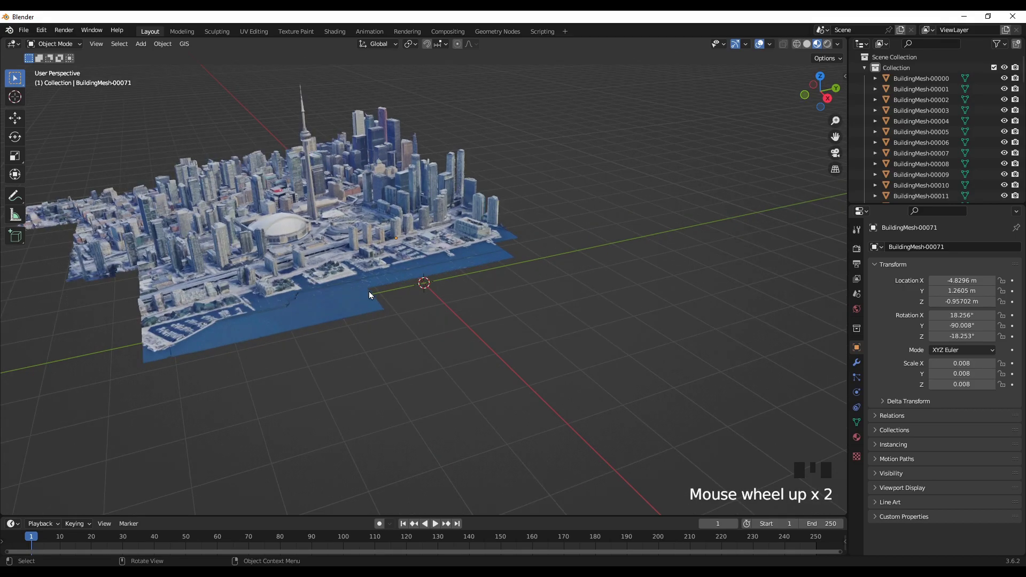
drag(479, 300, 644, 338)
scroll(up, 3)
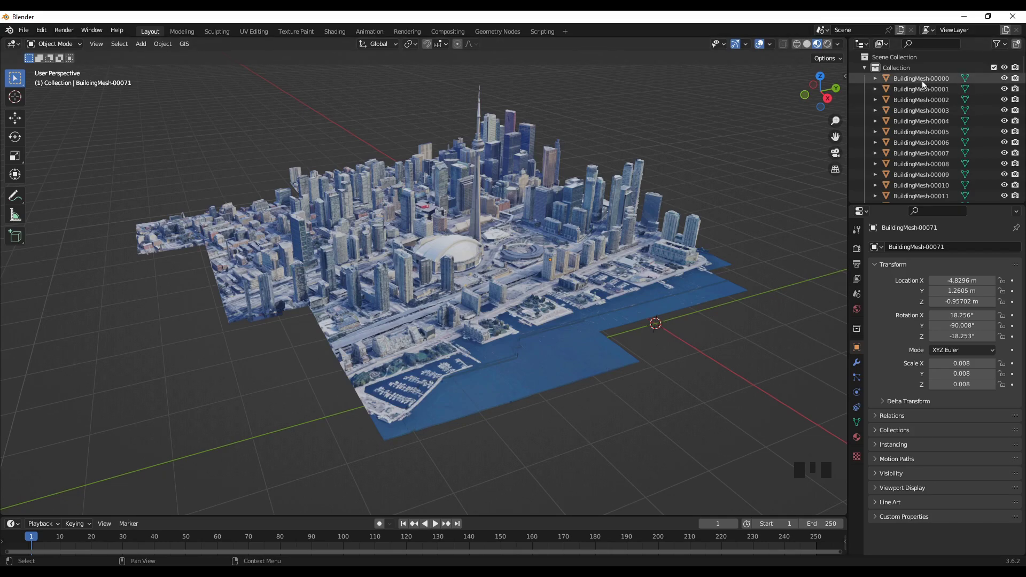
drag(580, 256, 549, 276)
- Select several building meshes including BuildingMesh-00020, then collapse the collection's mesh list
click(384, 262)
click(366, 225)
click(374, 304)
click(463, 309)
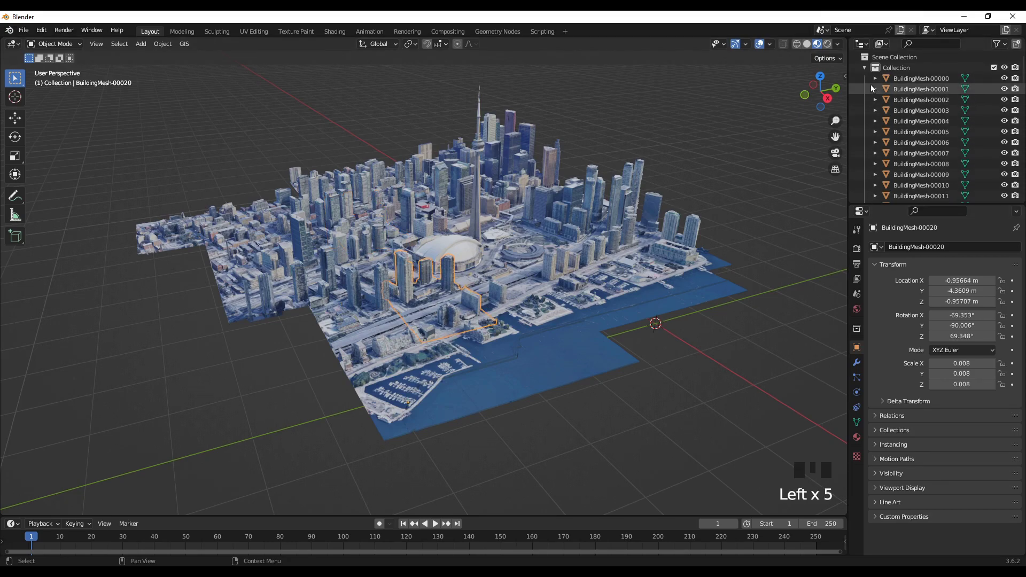
click(864, 69)
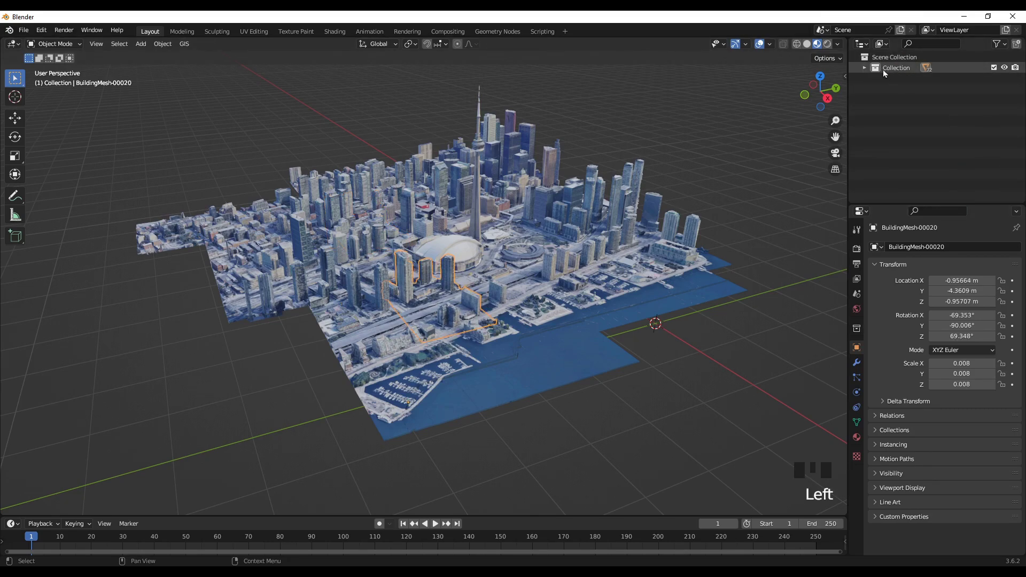
click(893, 73)
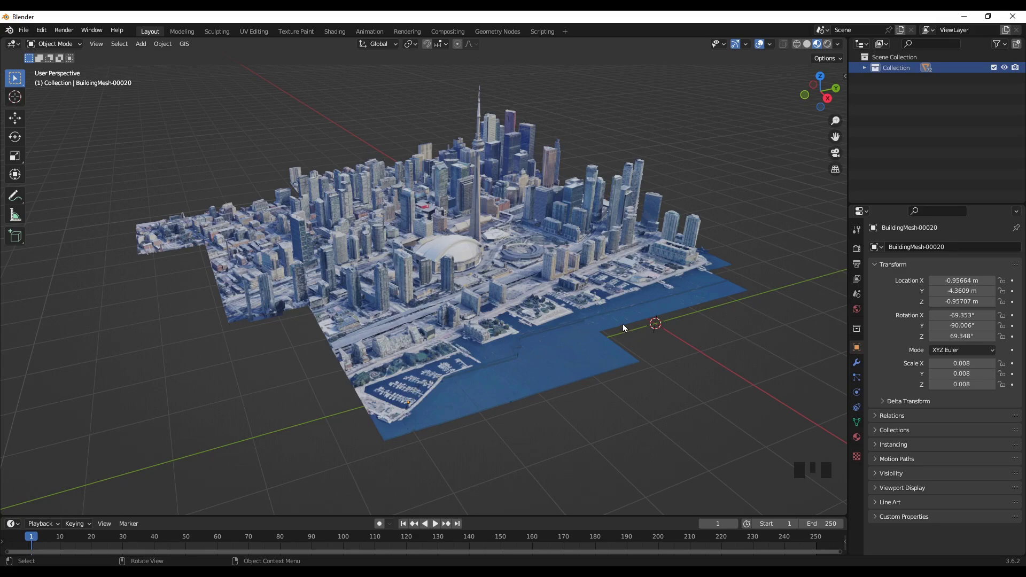
drag(517, 335, 479, 318)
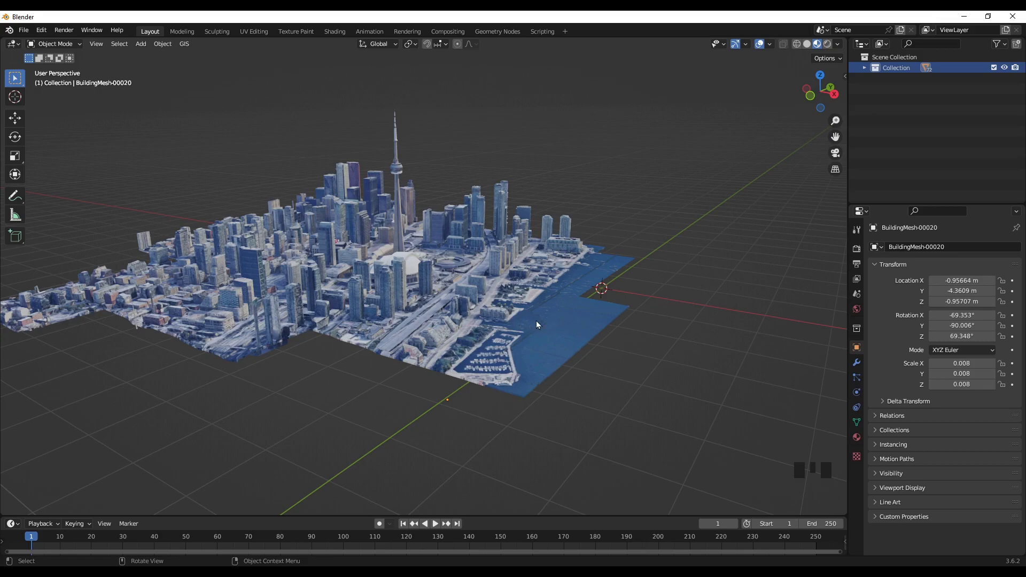
drag(516, 348, 462, 348)
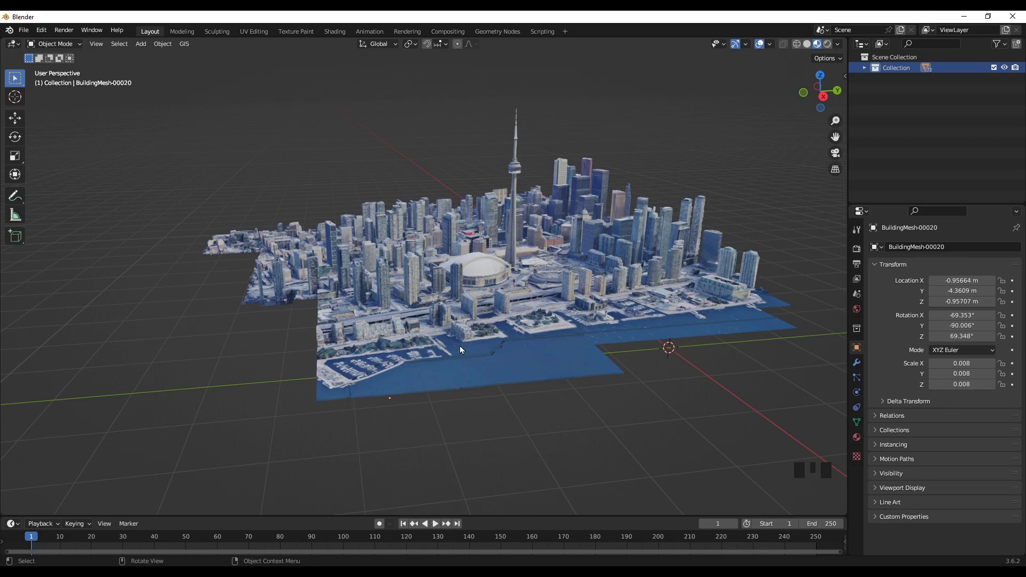
drag(358, 327, 484, 316)
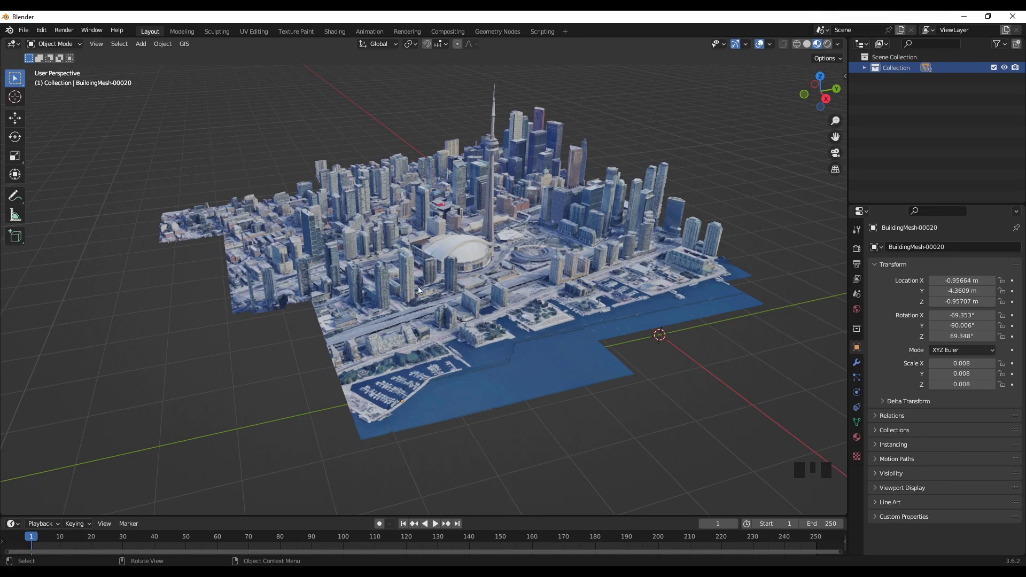
drag(524, 409, 451, 159)
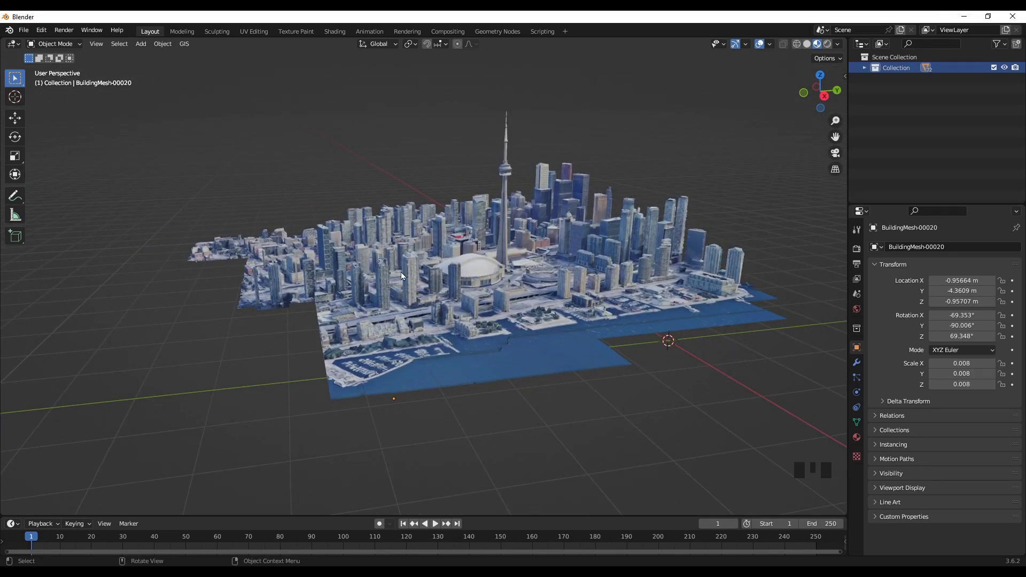
drag(421, 312, 459, 325)
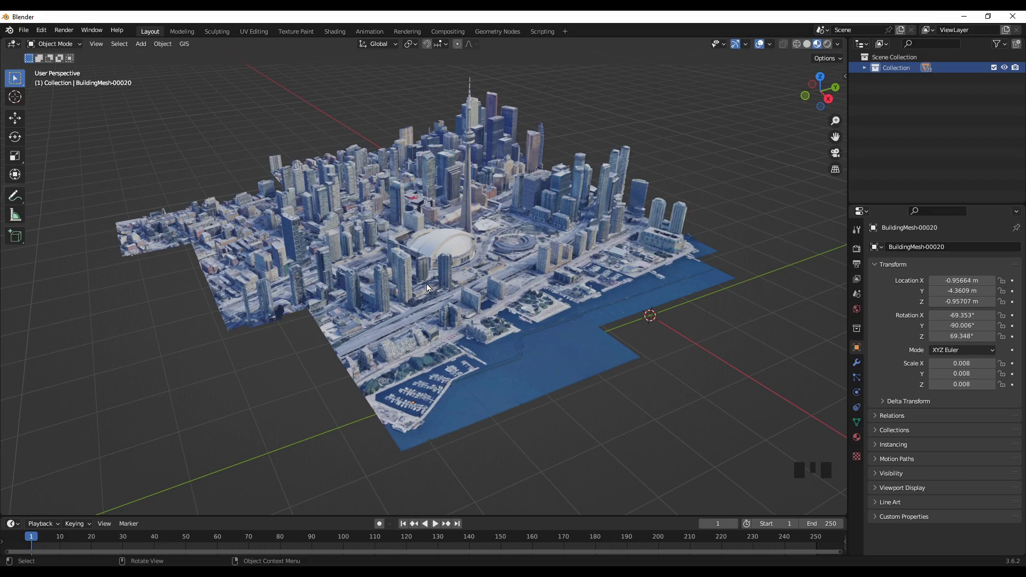
scroll(down, 3)
- Add Collection 2 in the Outliner and import the second Toronto capture into it
drag(492, 351, 614, 255)
click(897, 56)
drag(883, 61, 888, 82)
click(888, 82)
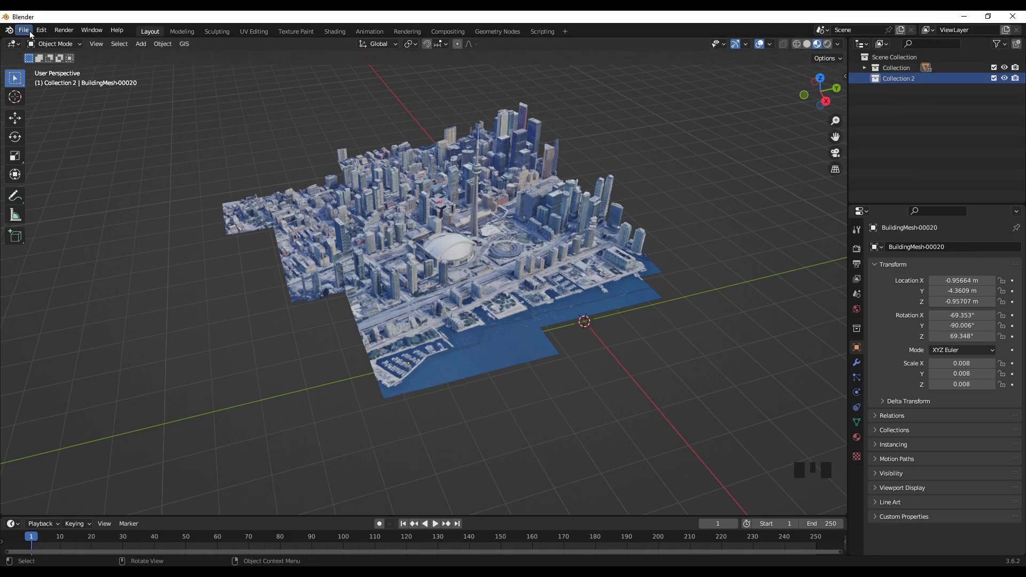
drag(29, 35, 182, 339)
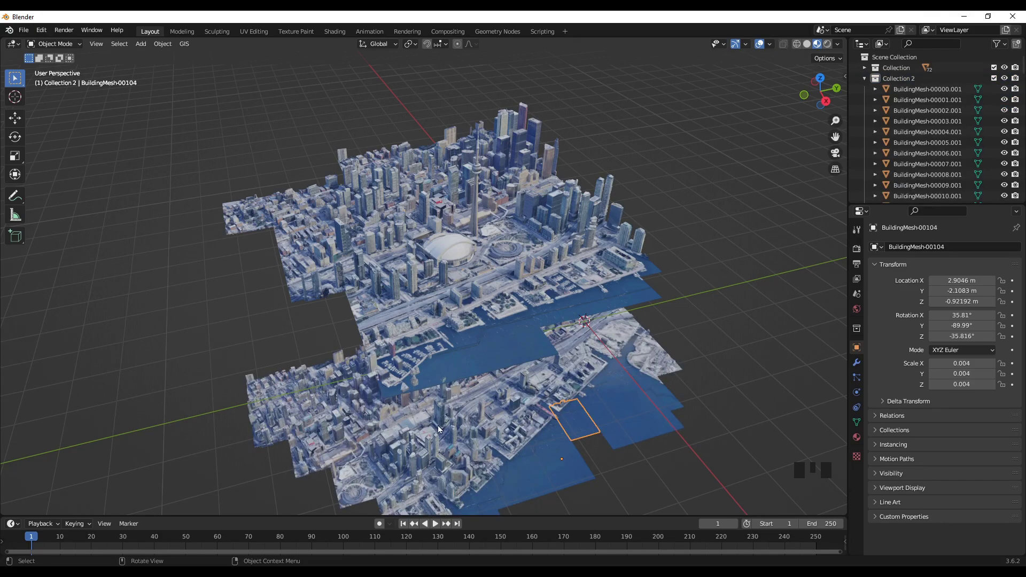
- Select every mesh of the second capture in the Outliner, first to last
scroll(down, 3)
drag(567, 446, 928, 92)
click(928, 92)
scroll(down, 3)
click(925, 198)
- Slide the second capture along the Y axis and confirm it beside the first
key(g)
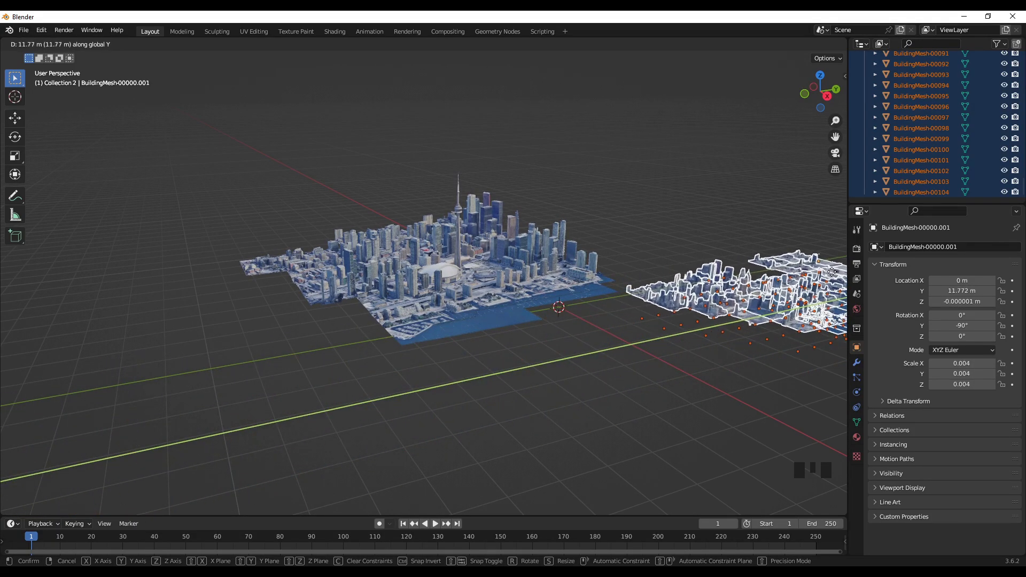
drag(493, 387, 583, 425)
click(582, 426)
- Compare buildings in both captures, selecting pieces such as BuildingMesh-00036.001
drag(630, 407, 437, 329)
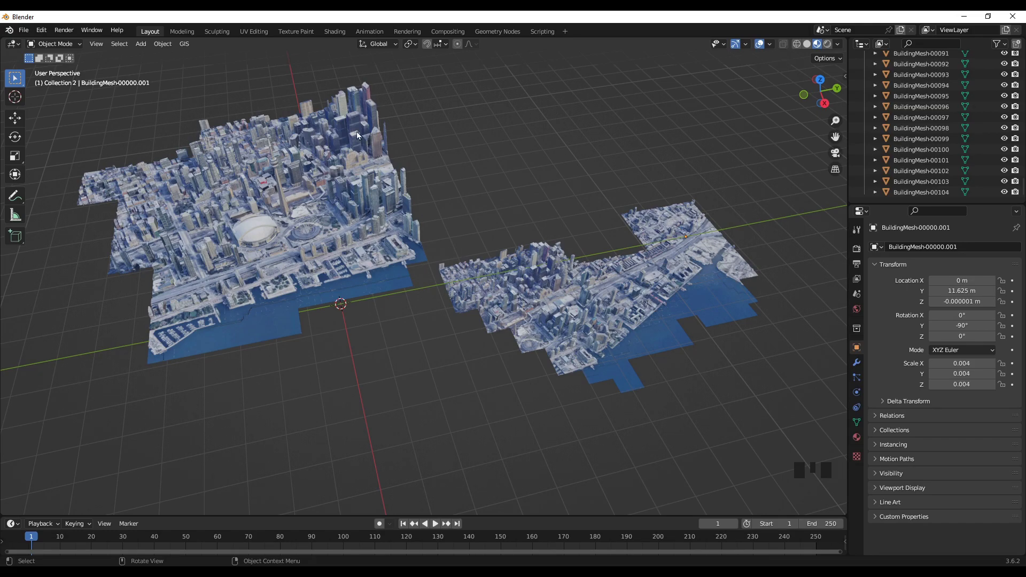
click(360, 135)
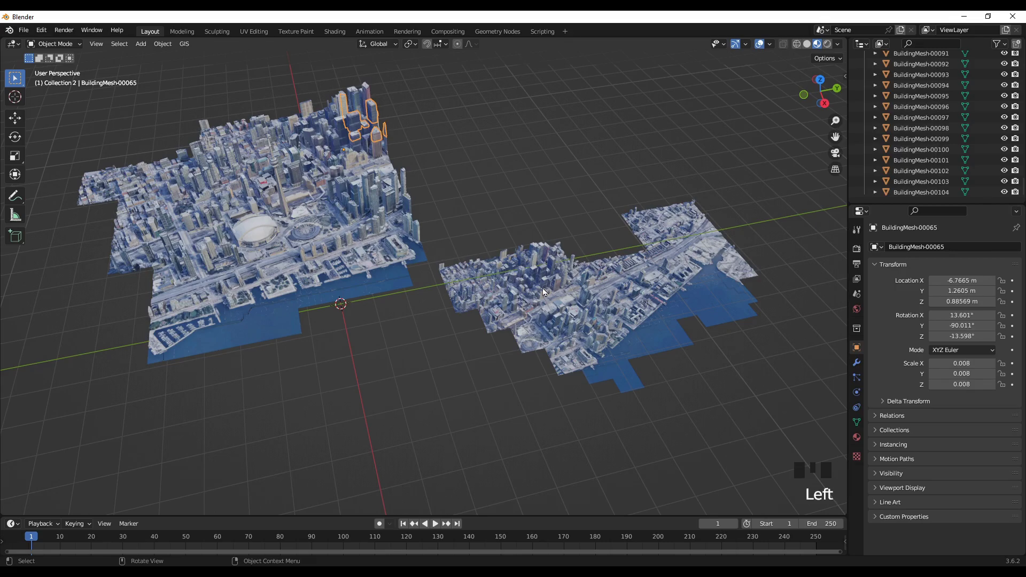
scroll(up, 3)
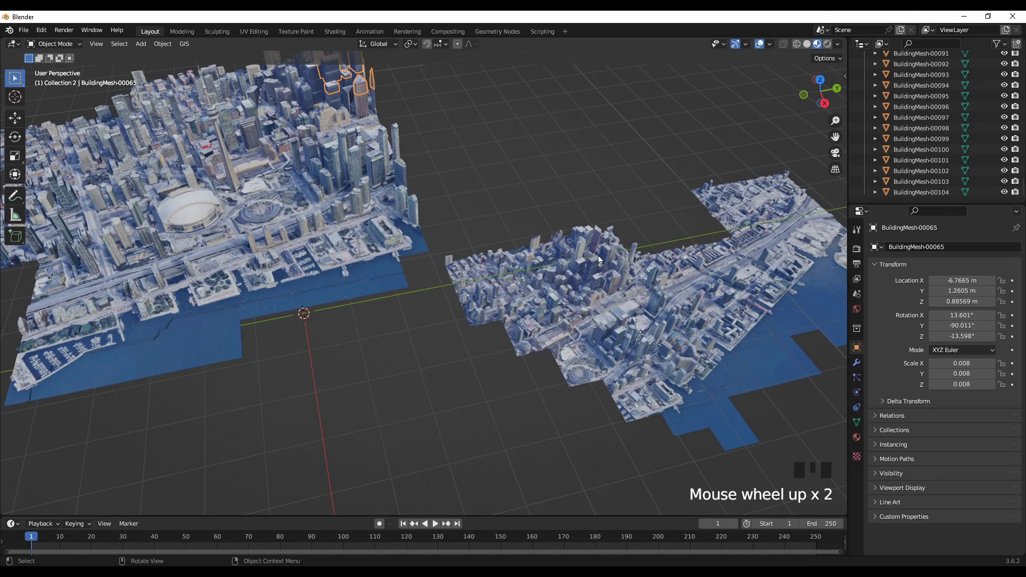
click(370, 347)
click(582, 268)
drag(389, 352, 327, 108)
click(315, 114)
click(586, 249)
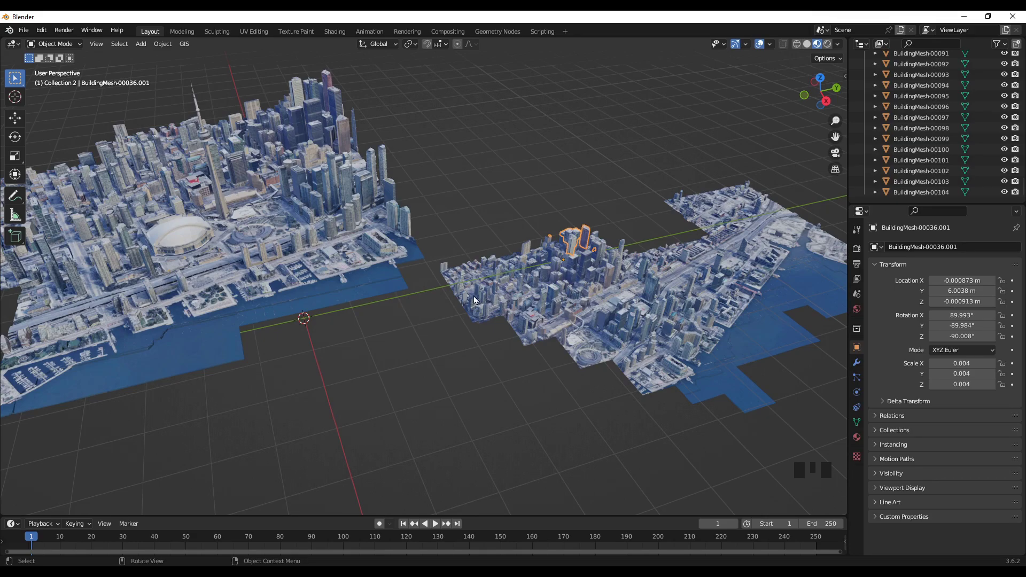
- Orbit out to a low, wide overview of both city patches
scroll(down, 3)
drag(366, 337, 355, 304)
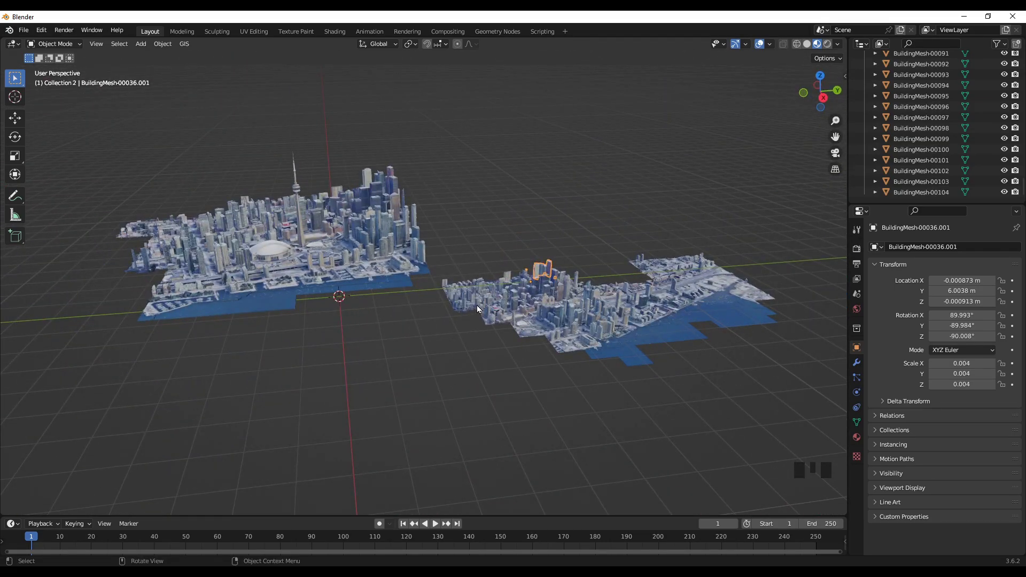
drag(358, 321, 887, 160)
scroll(up, 3)
drag(890, 91, 868, 84)
scroll(up, 3)
click(868, 83)
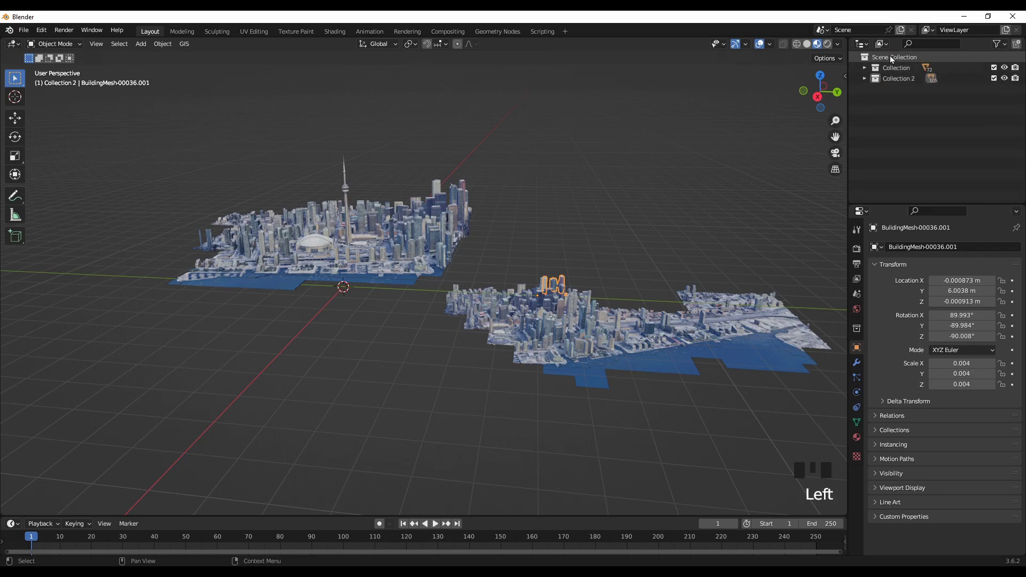
drag(894, 59, 900, 61)
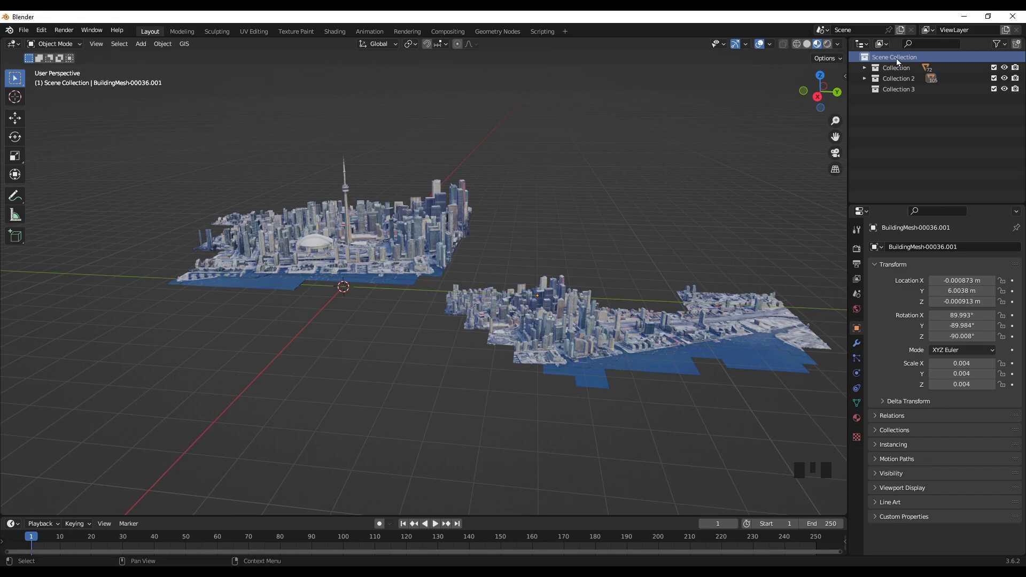
click(898, 92)
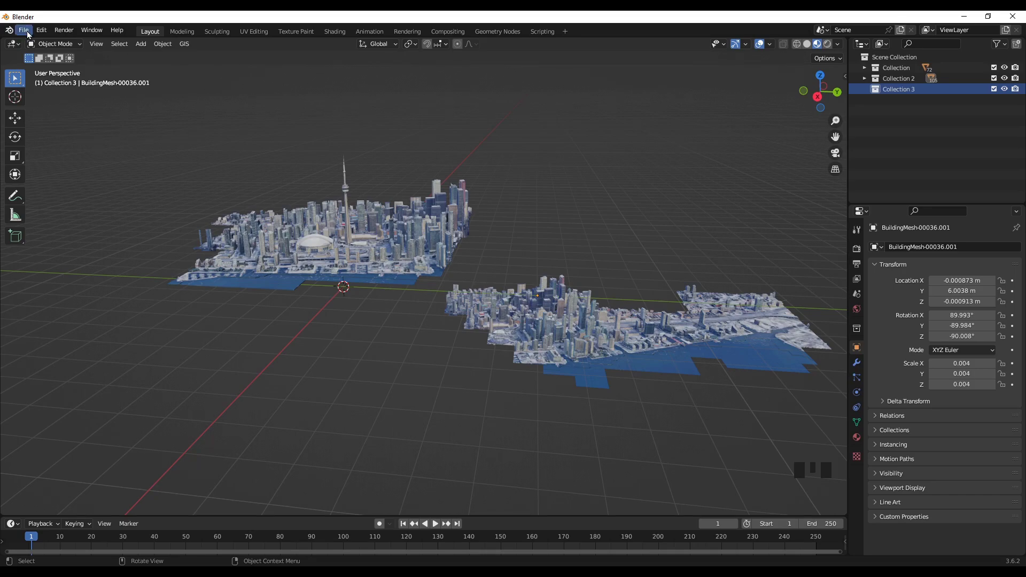
drag(31, 34, 547, 337)
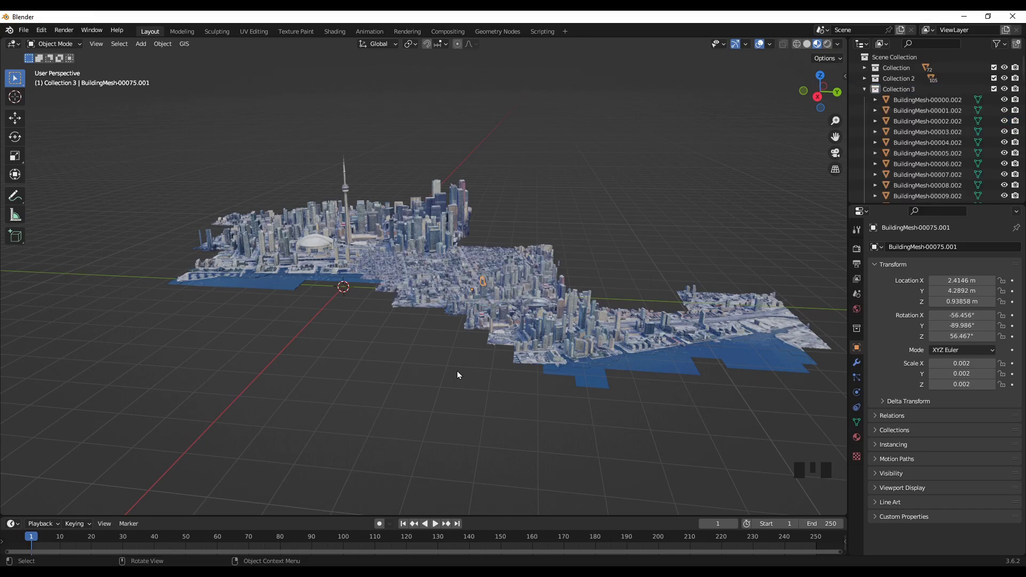
- Select every mesh of the third capture in the Outliner
scroll(down, 3)
drag(425, 348, 919, 103)
click(919, 103)
scroll(down, 3)
click(939, 193)
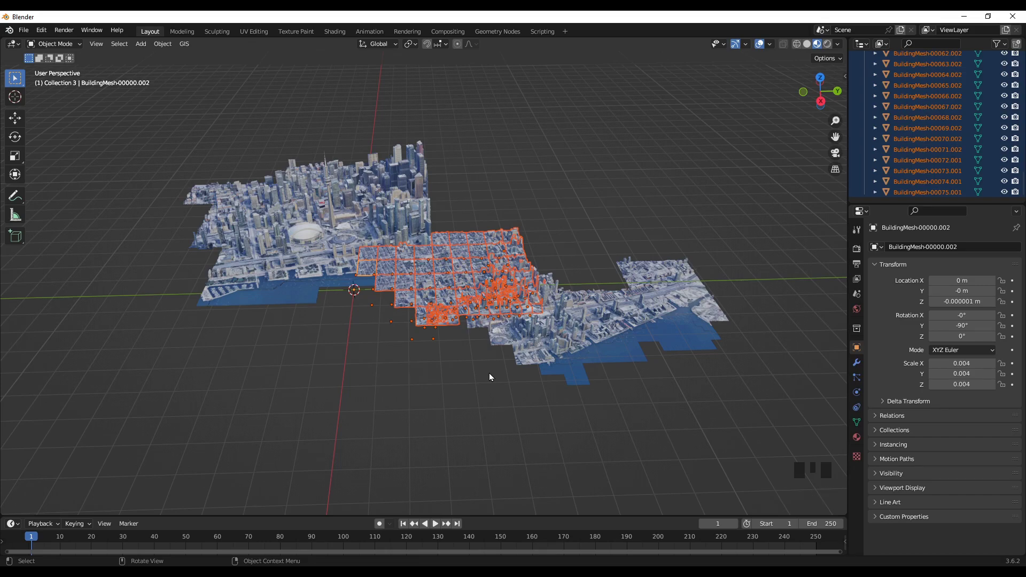
- Move the third capture out beyond the downtown core and confirm its position
key(g)
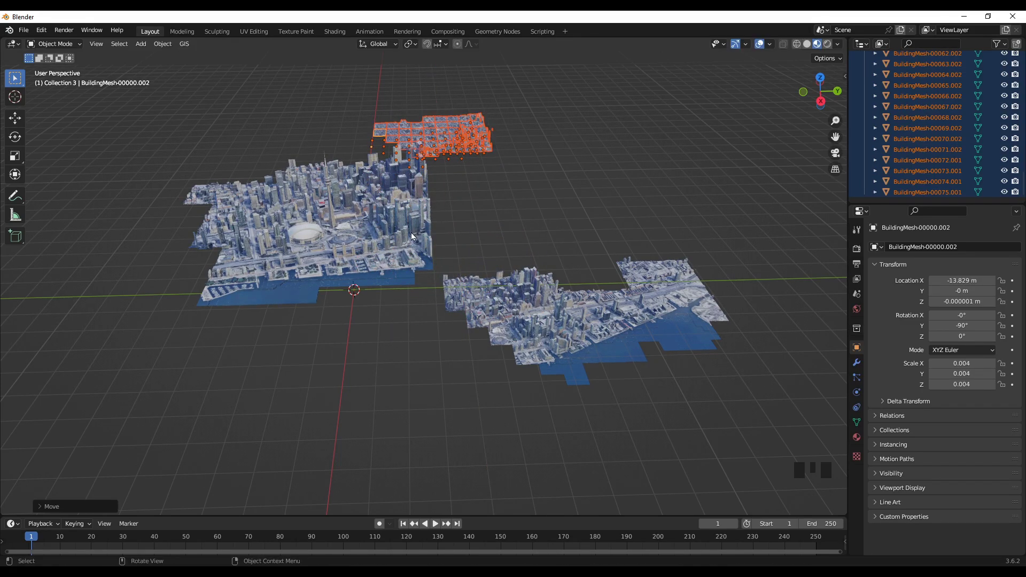
key(g)
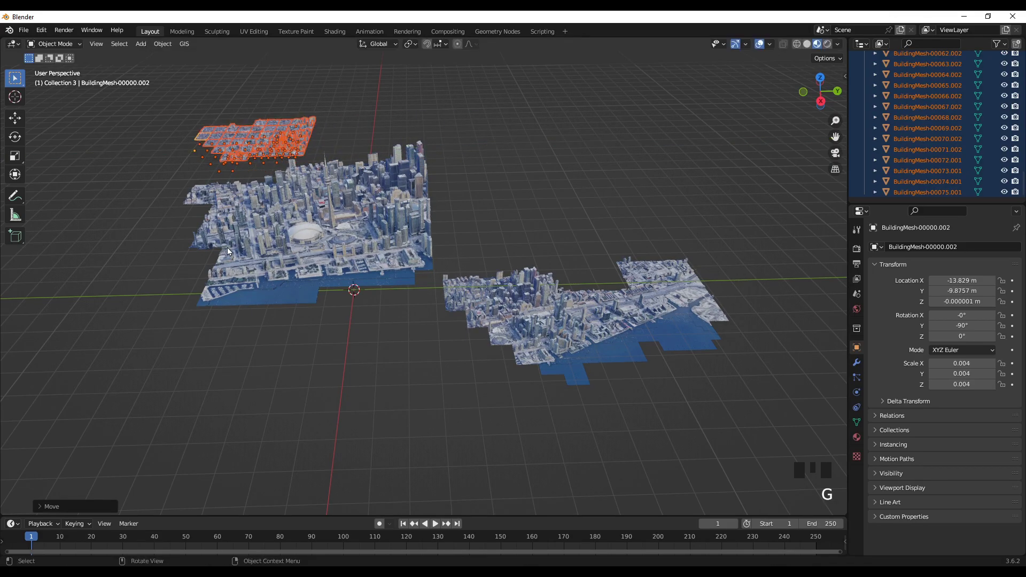
drag(146, 353, 362, 435)
click(363, 435)
drag(290, 445, 386, 342)
scroll(up, 3)
drag(505, 395, 461, 406)
scroll(down, 3)
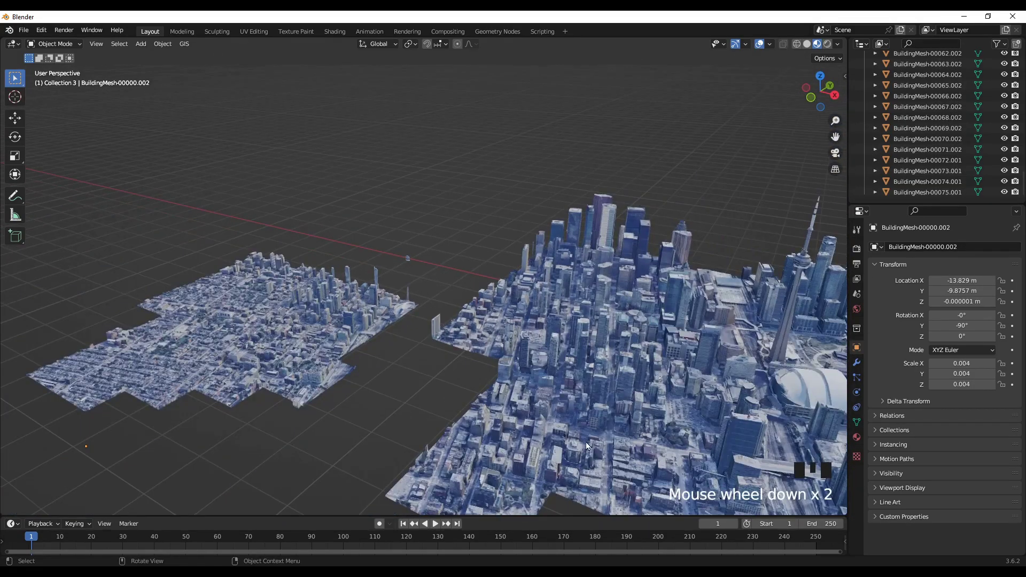
drag(528, 428, 331, 368)
scroll(down, 3)
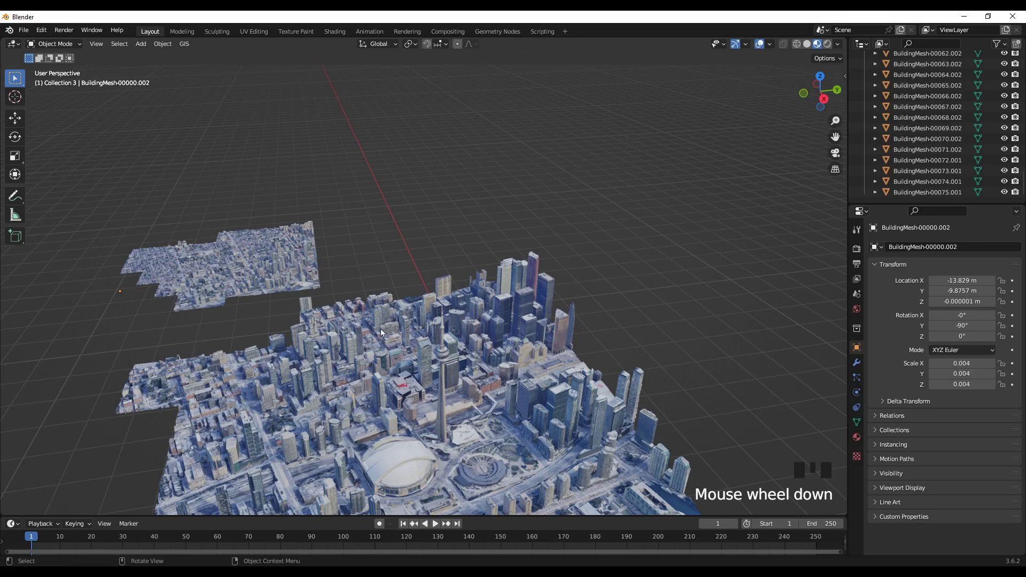
scroll(up, 3)
drag(210, 402, 546, 404)
scroll(down, 3)
click(405, 331)
click(698, 322)
click(426, 334)
click(647, 334)
click(431, 319)
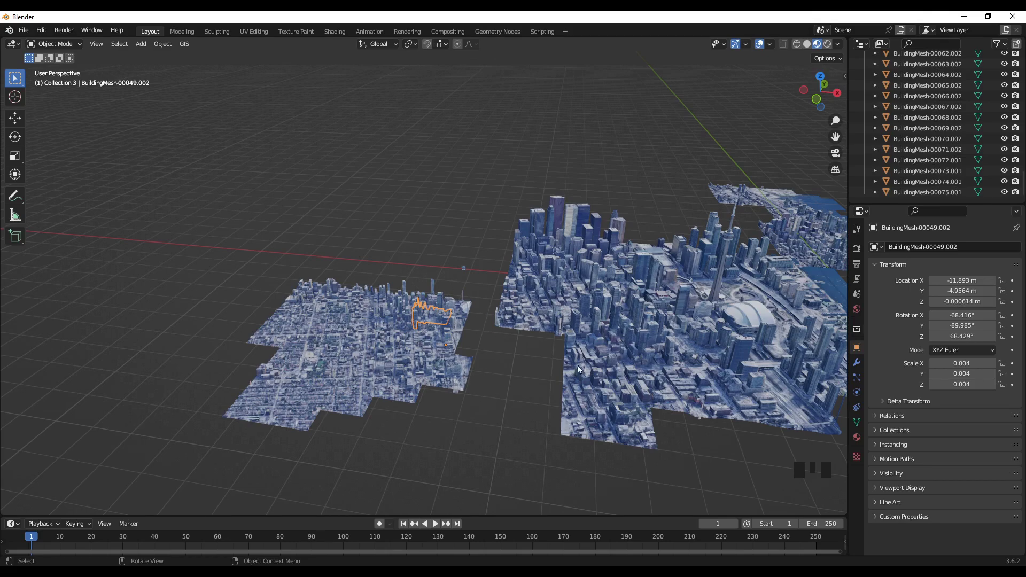
scroll(down, 3)
drag(547, 438, 426, 410)
scroll(down, 3)
drag(409, 422, 958, 118)
scroll(up, 3)
- Collapse Collection 3, add Collections 4 and 5, and import the fourth capture into Collection 4
click(868, 93)
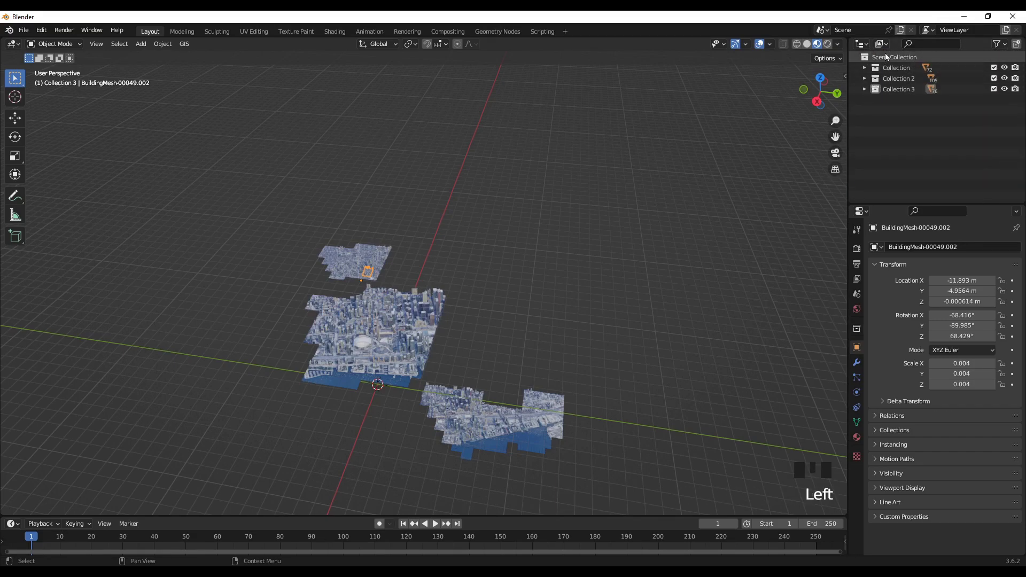
drag(887, 61, 907, 100)
click(907, 100)
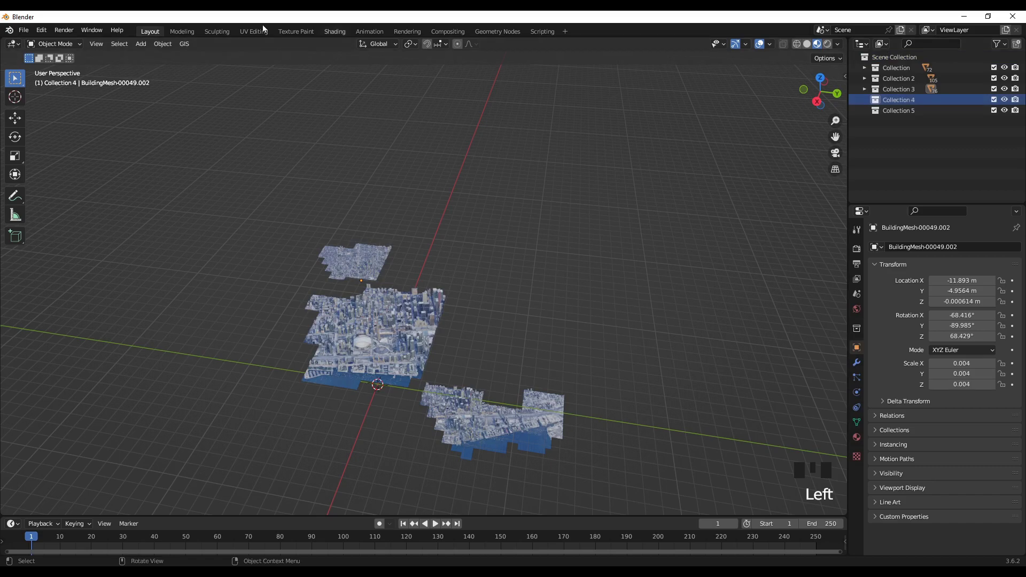
drag(28, 36, 179, 336)
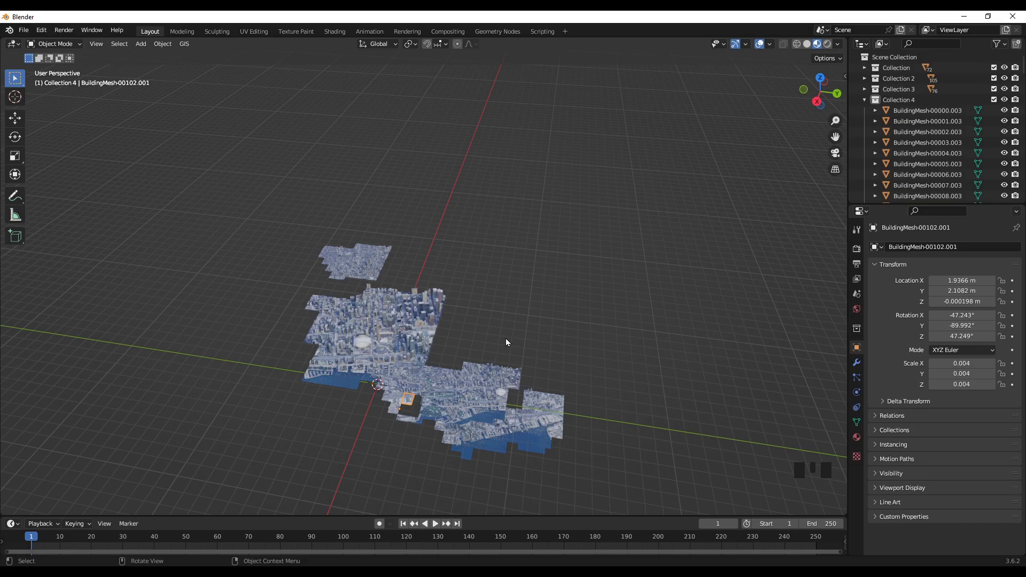
- Select every mesh of the fourth capture in the Outliner
click(917, 117)
scroll(down, 3)
scroll(down, 3)
click(936, 183)
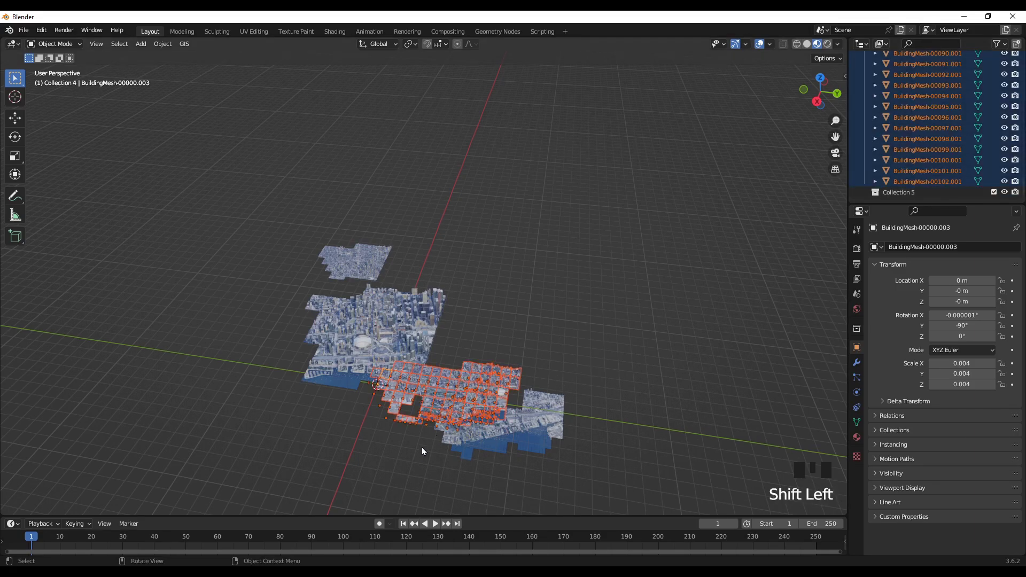
scroll(up, 3)
scroll(down, 3)
drag(389, 496, 427, 469)
- Move the fourth capture to the left of downtown and check its placement from an overview
key(g)
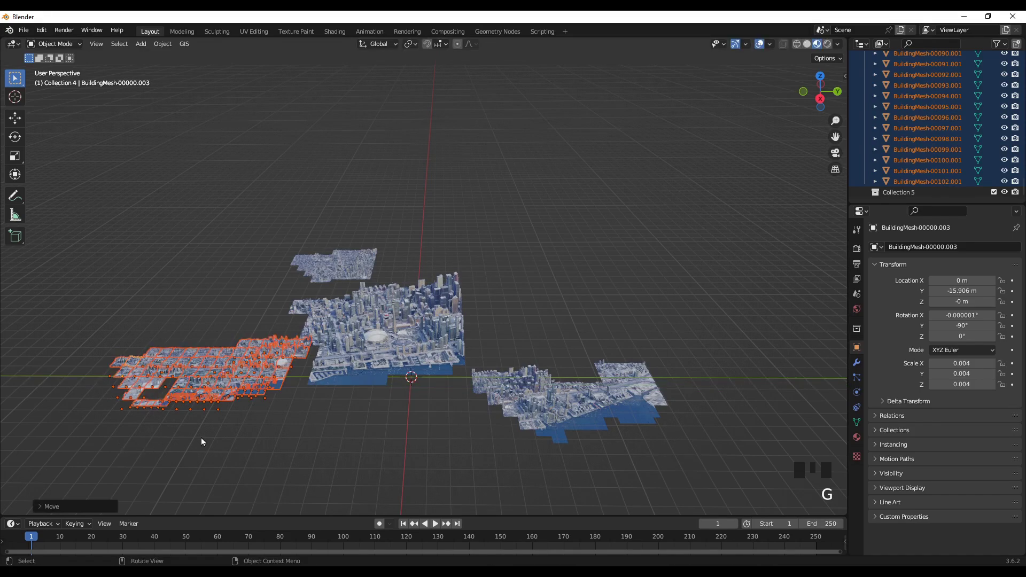
click(210, 445)
drag(262, 440, 384, 407)
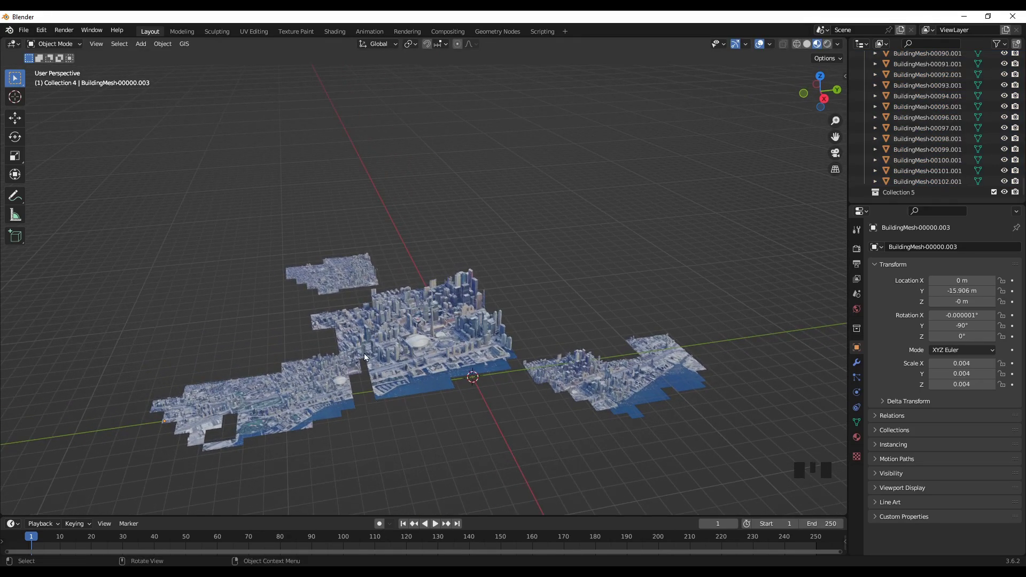
scroll(down, 3)
drag(431, 430, 524, 284)
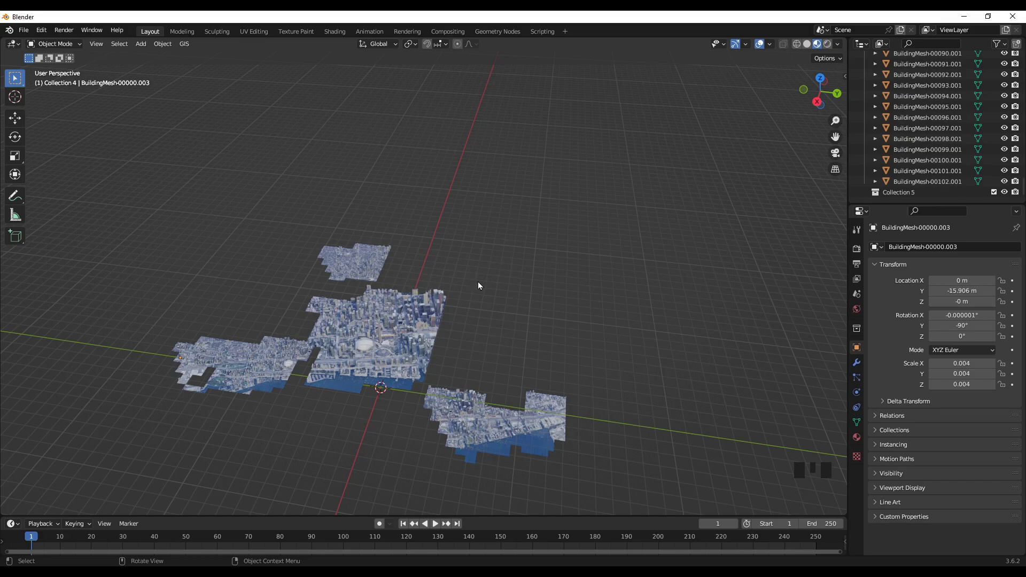
scroll(up, 3)
scroll(down, 3)
- Import the fifth capture into Collection 5 and select all its meshes
click(891, 197)
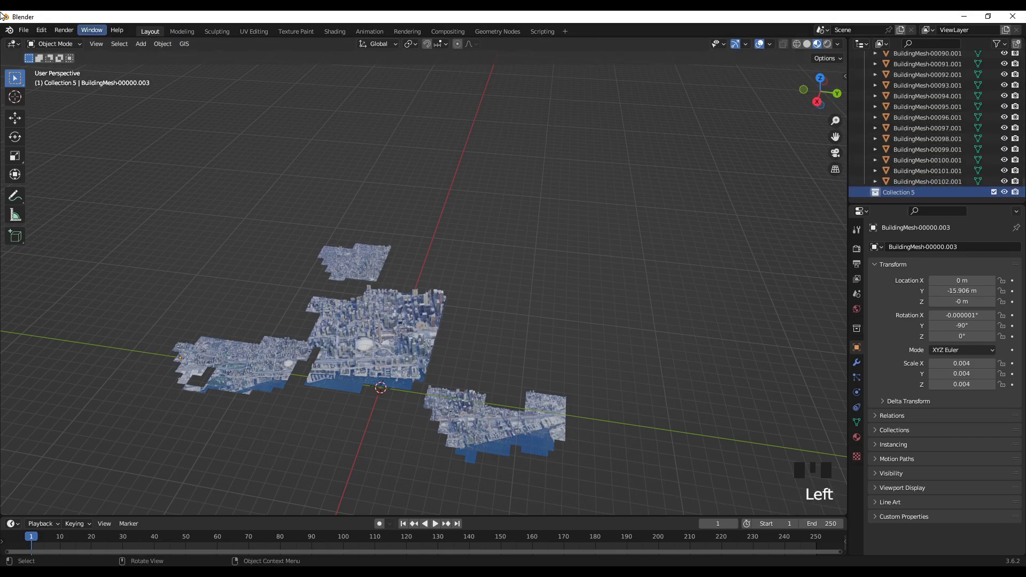
drag(24, 32, 179, 338)
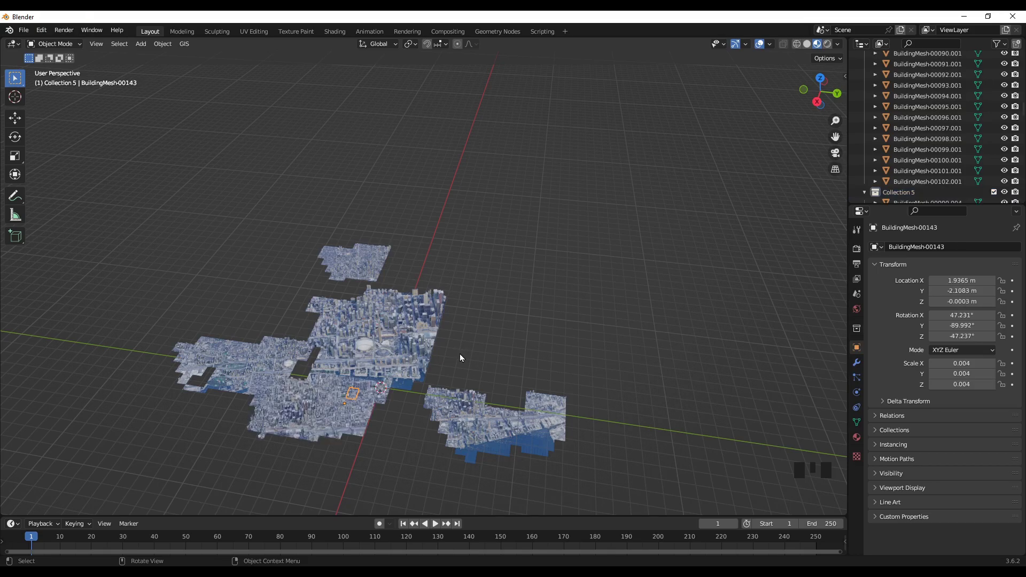
scroll(down, 3)
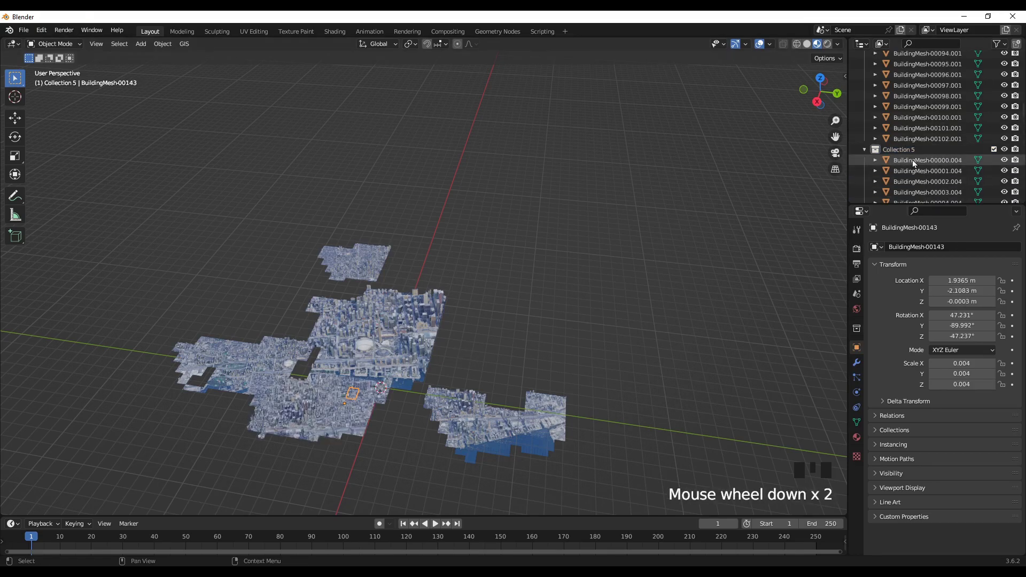
click(915, 163)
scroll(down, 3)
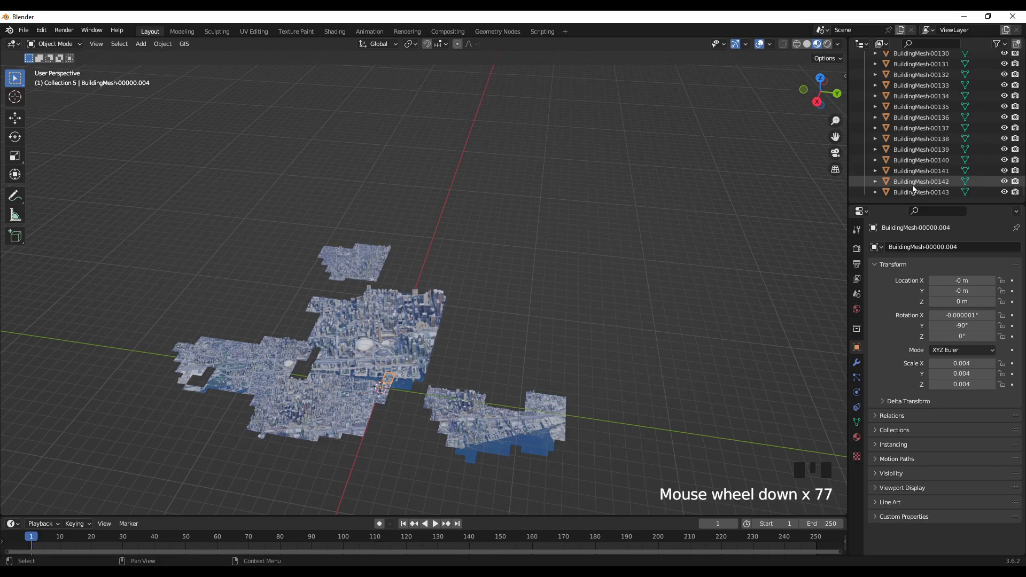
click(916, 195)
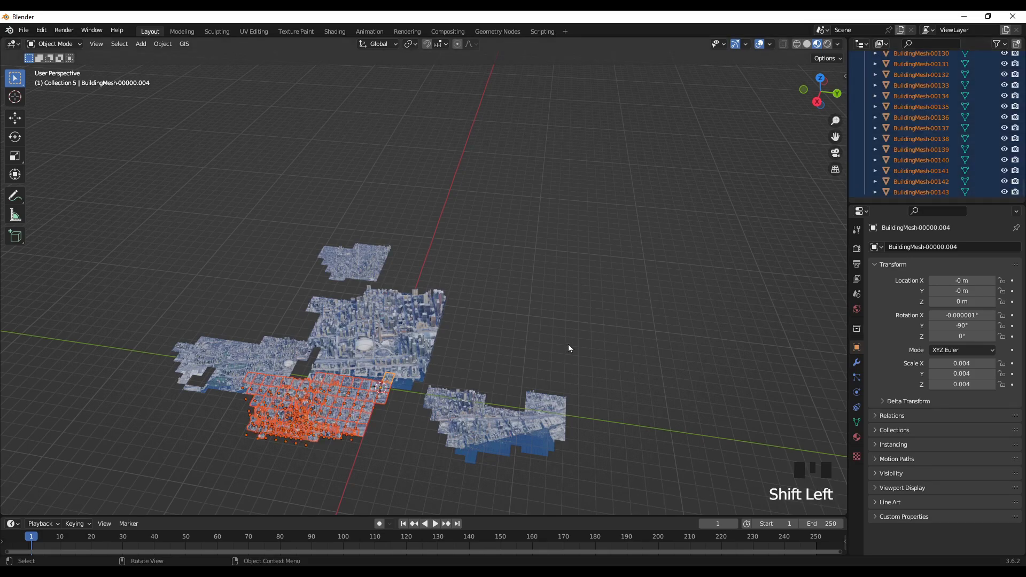
- From top view, move the fifth capture beside the top tile beyond downtown and confirm
key(KP_7)
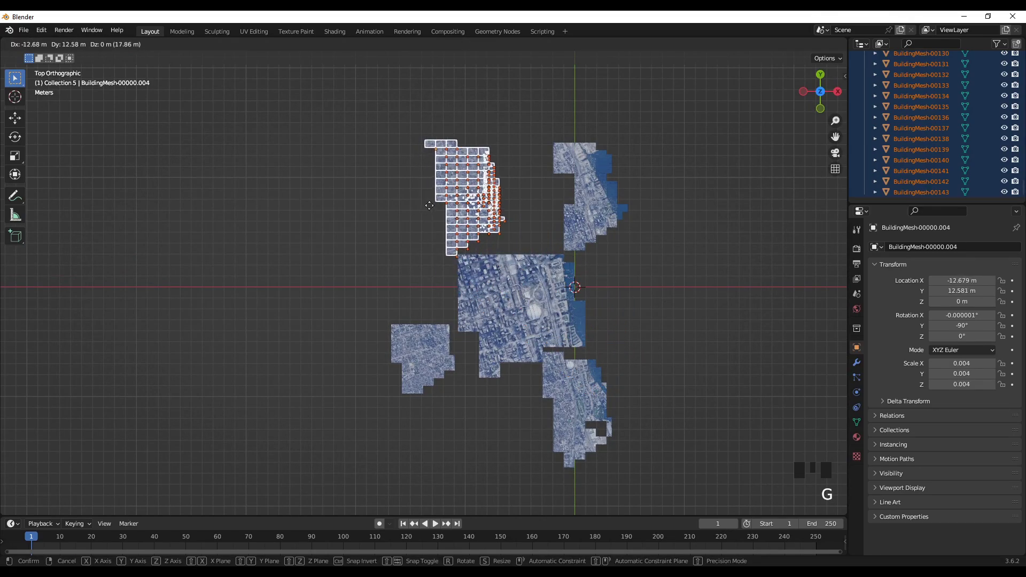
key(g)
drag(680, 424, 484, 414)
click(484, 414)
drag(433, 391, 427, 329)
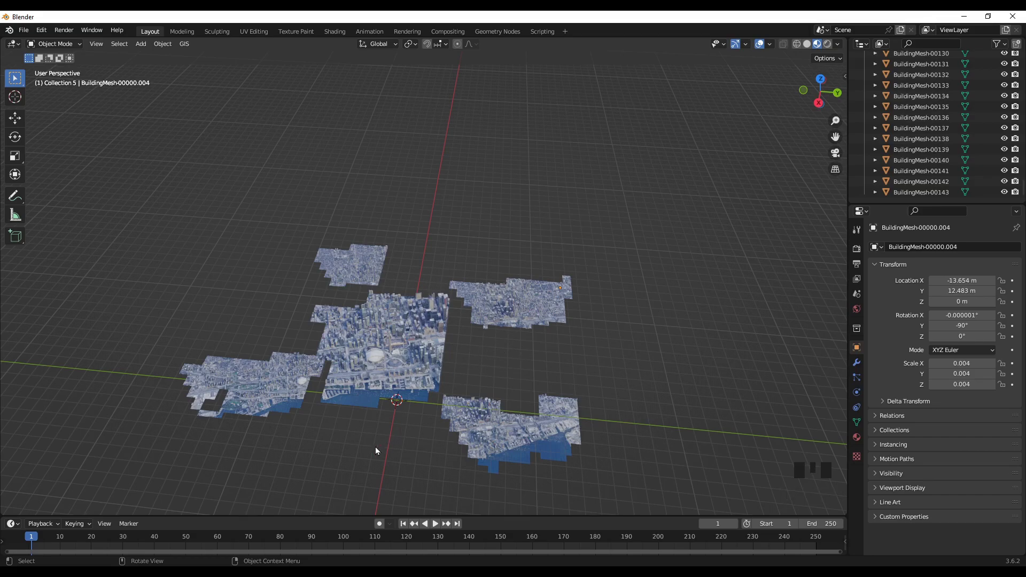
drag(388, 476, 391, 437)
scroll(up, 3)
scroll(up, 3)
drag(477, 470, 471, 420)
scroll(up, 3)
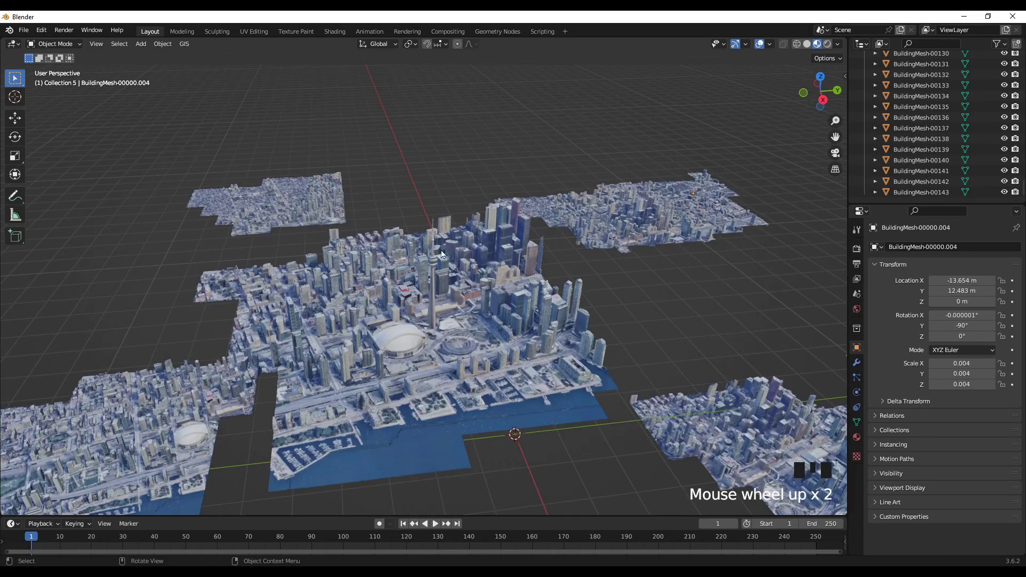
scroll(up, 3)
scroll(up, 3)
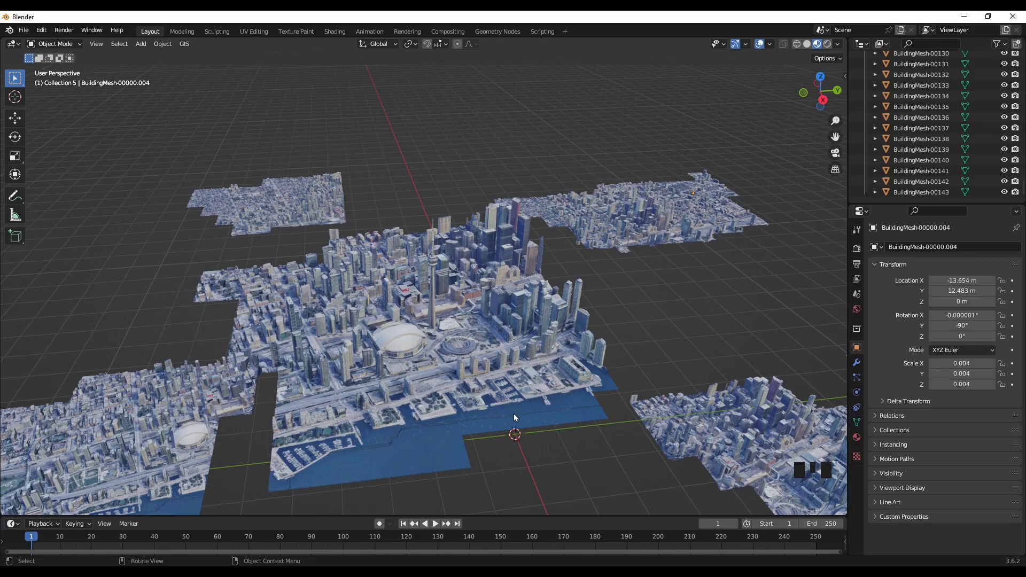
scroll(down, 3)
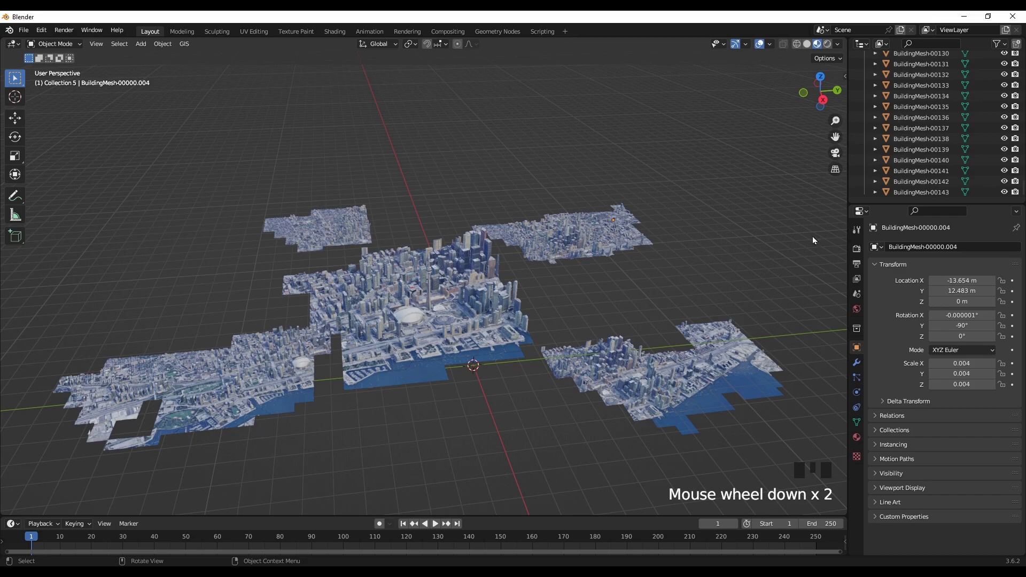
scroll(up, 3)
click(866, 88)
scroll(up, 3)
click(868, 104)
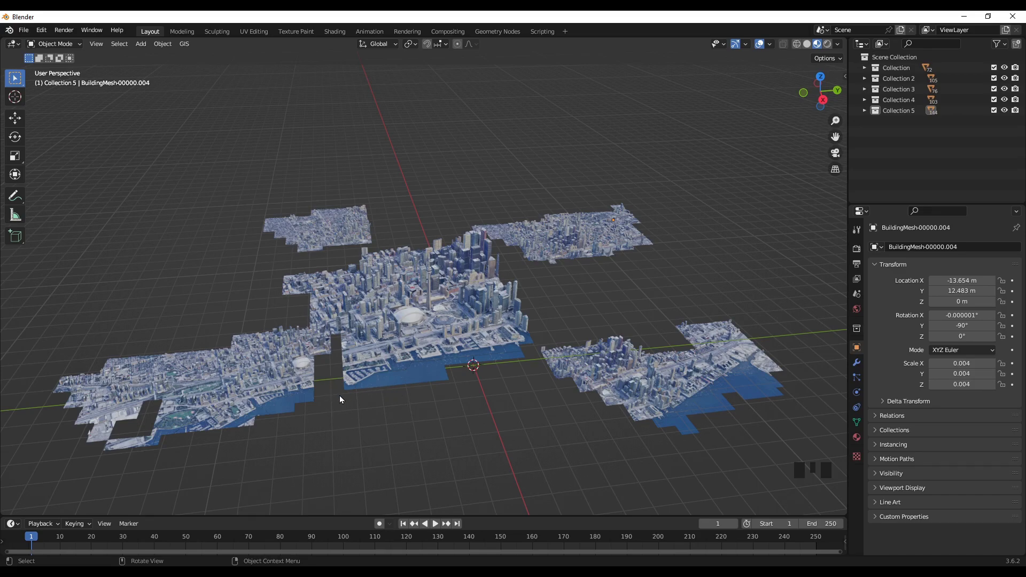
scroll(up, 3)
scroll(down, 3)
scroll(up, 3)
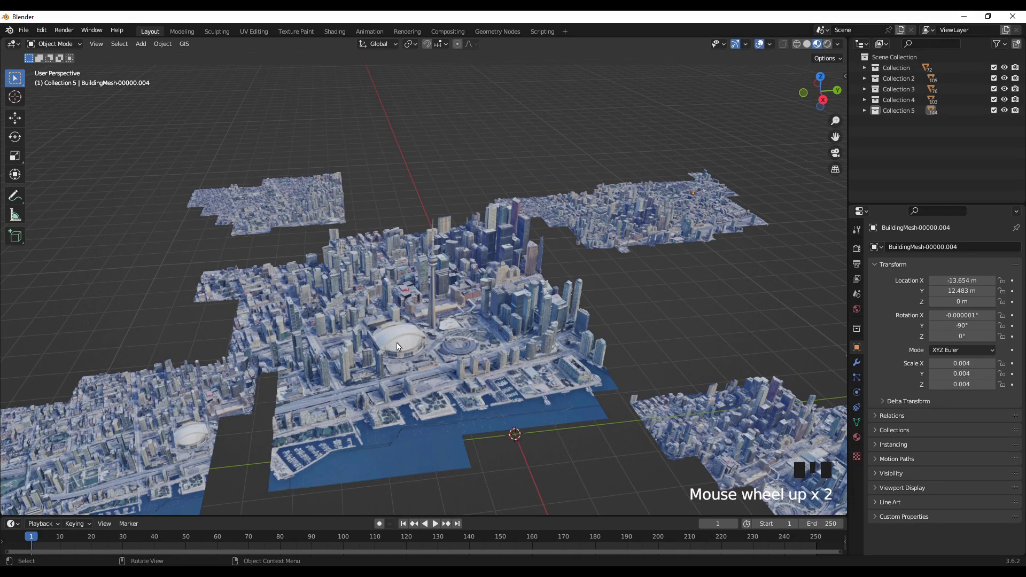
- Inspect the stadium dome mesh and orbit to view all five captures from above
click(400, 346)
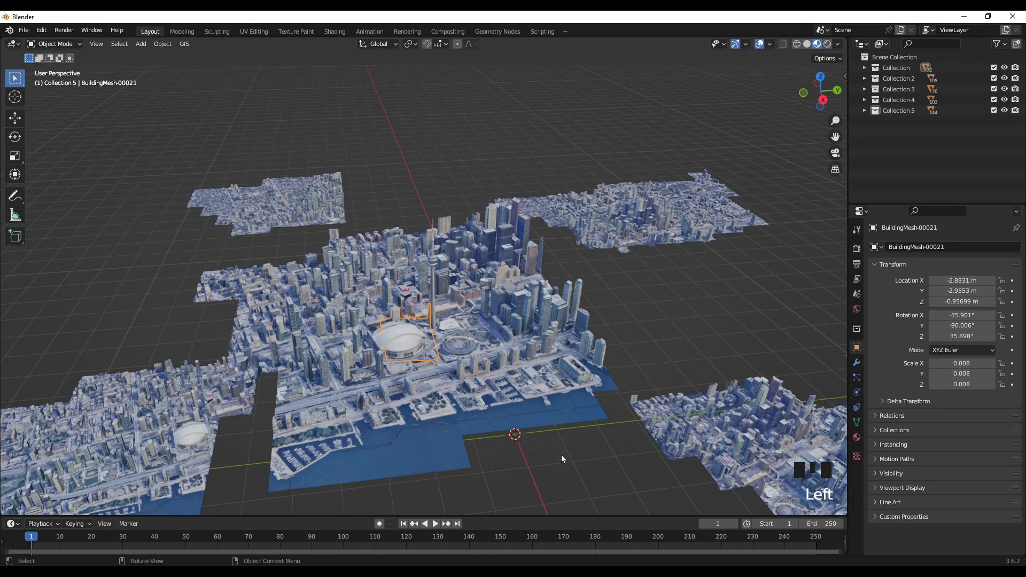
click(564, 458)
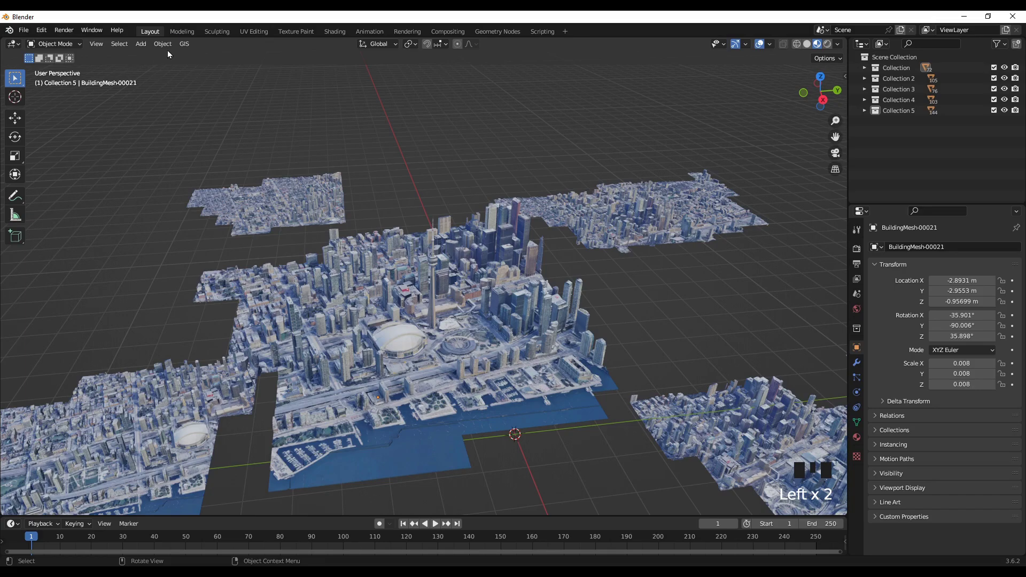
drag(166, 48, 519, 473)
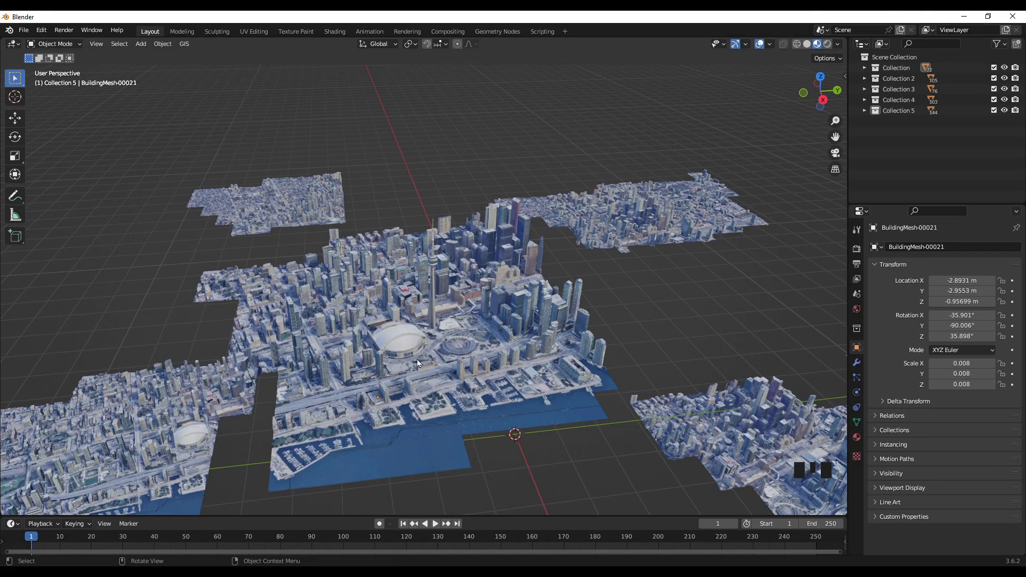
drag(45, 30, 298, 68)
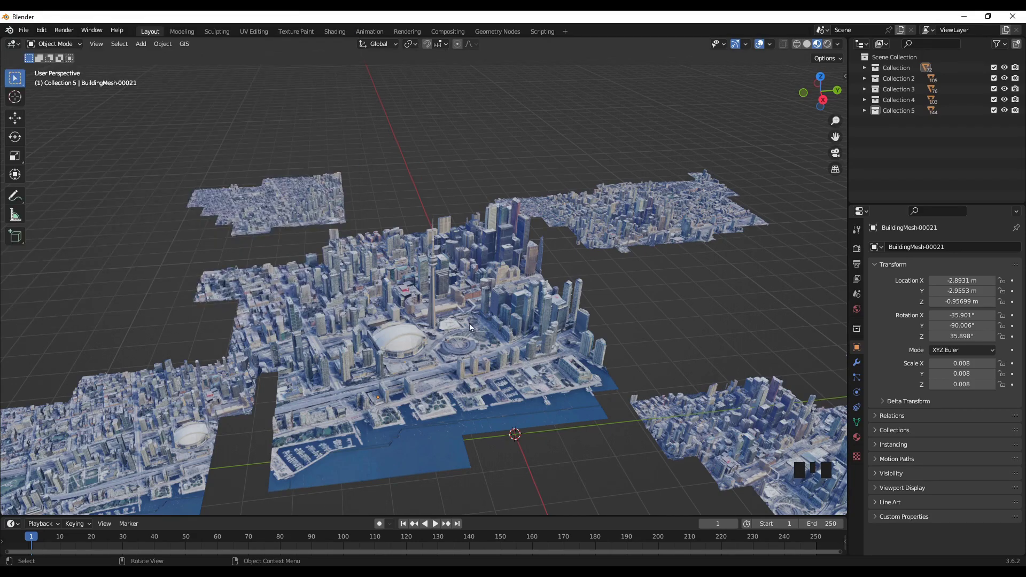
scroll(down, 3)
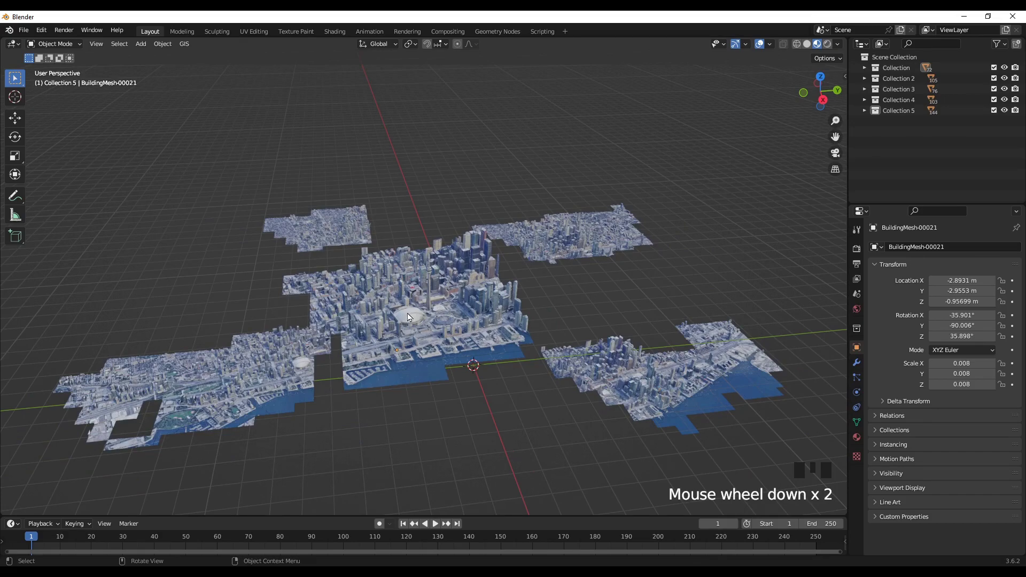
drag(397, 392, 464, 333)
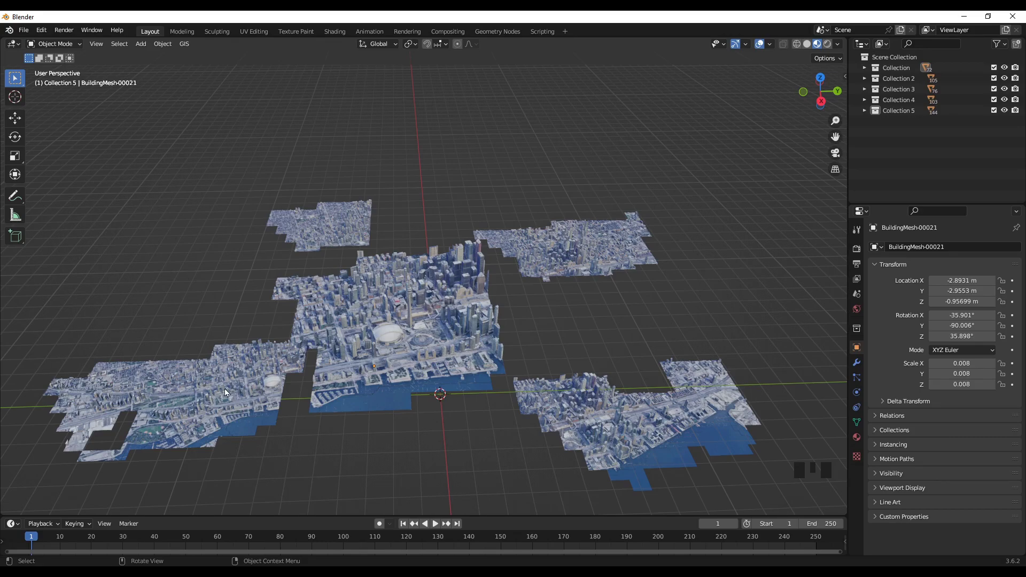
- Select a lower-left capture building together with the central stadium dome
click(228, 391)
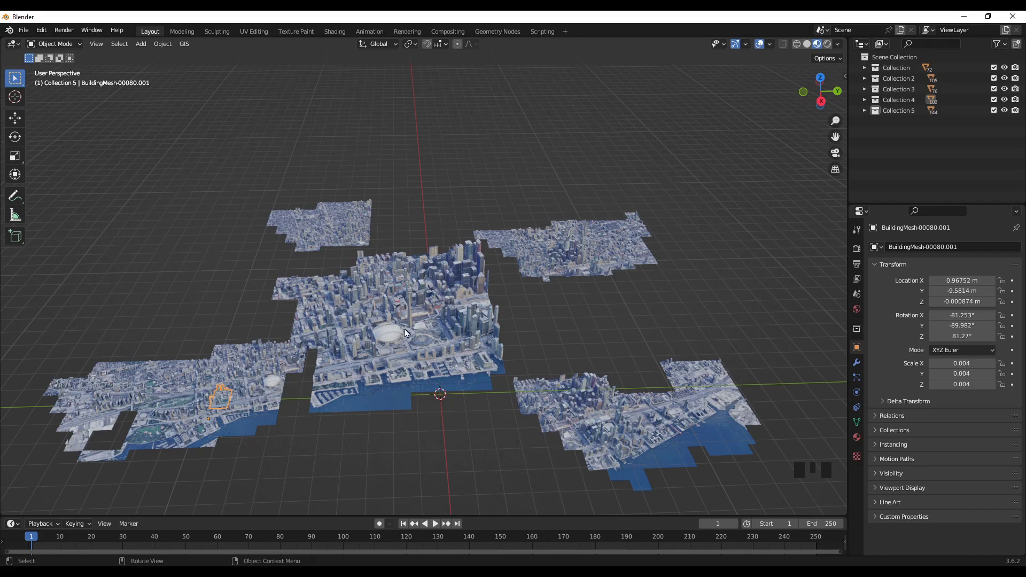
click(399, 333)
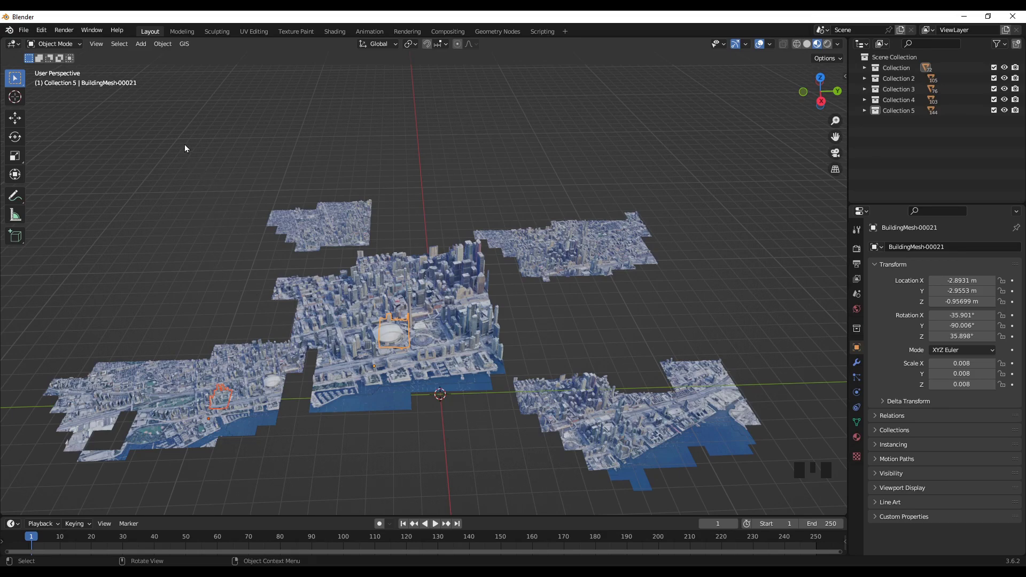
- Run Lily Capture Merger on the selection with Remove duplicates enabled, joining lower-left to central
drag(159, 48, 222, 424)
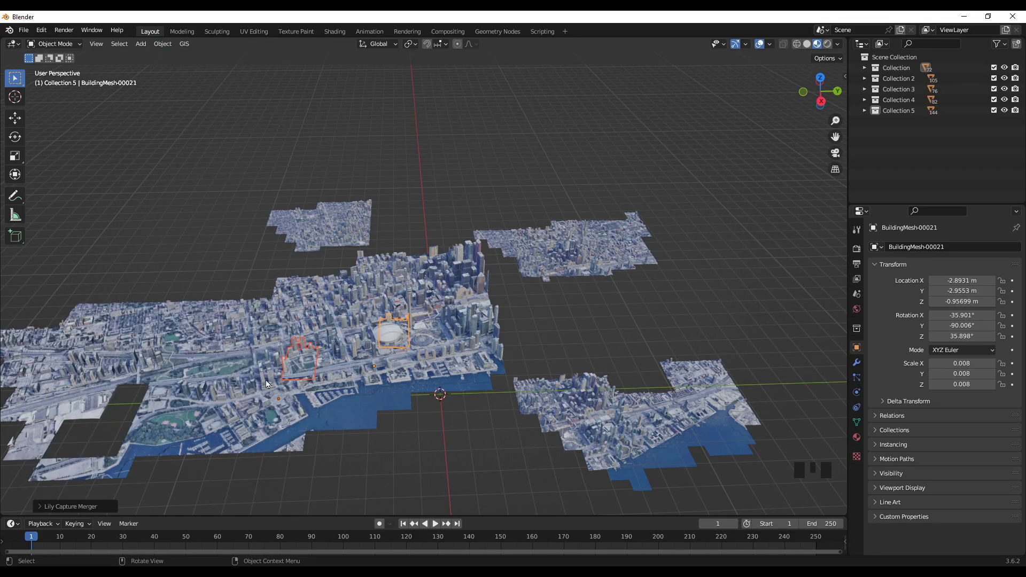
scroll(down, 3)
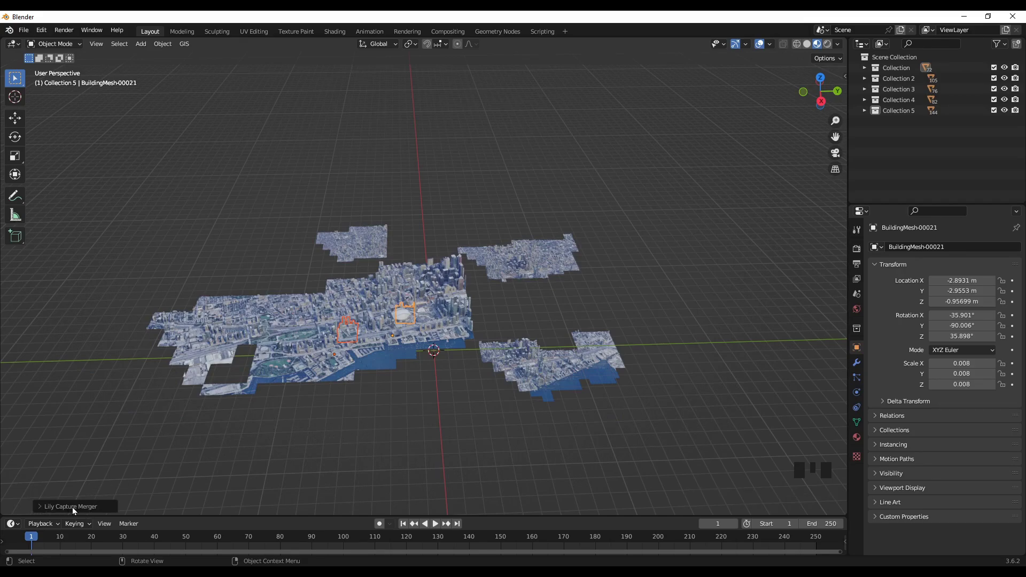
drag(75, 510, 157, 511)
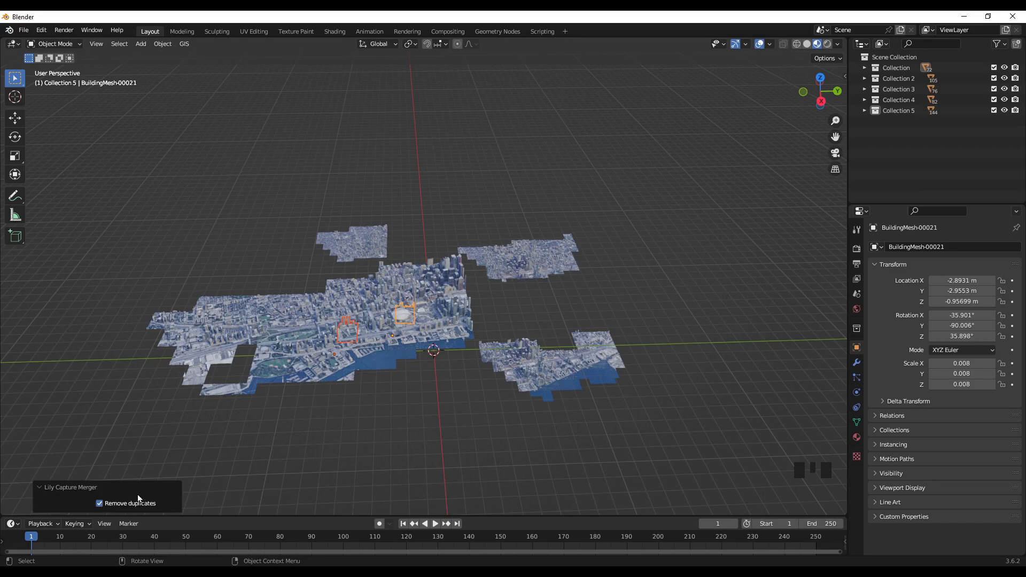
scroll(up, 3)
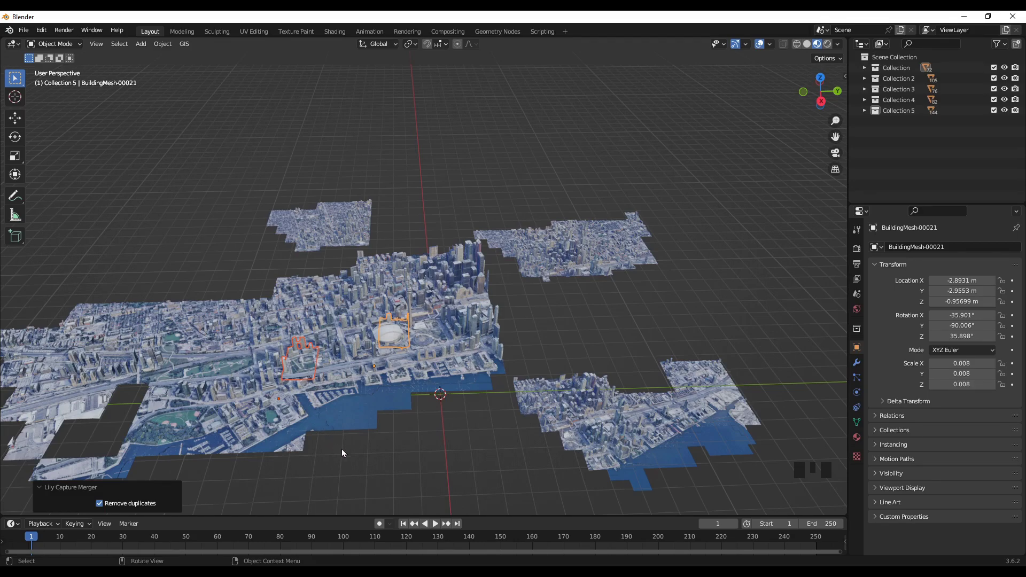
drag(348, 471, 377, 434)
scroll(up, 3)
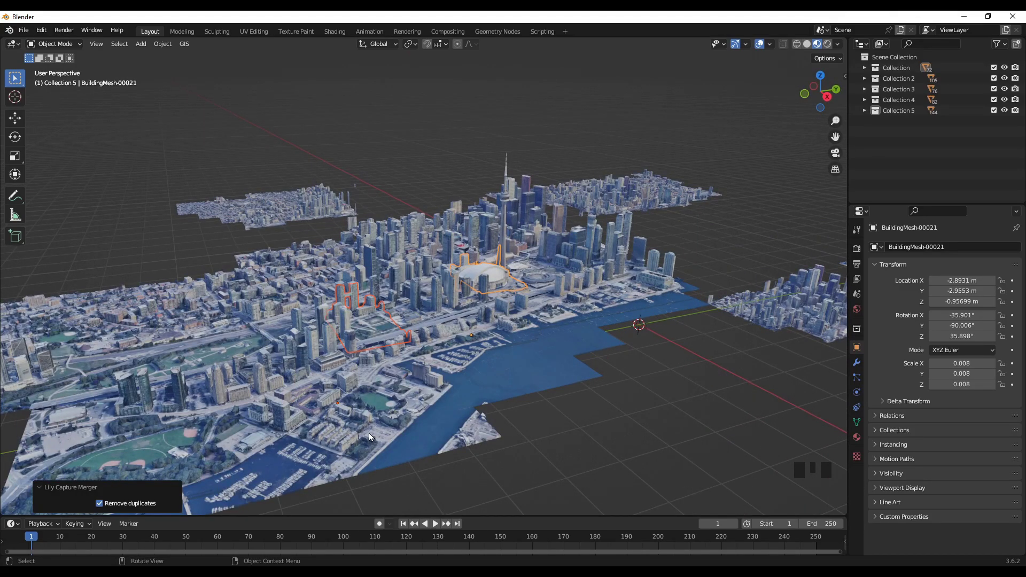
scroll(down, 3)
scroll(down, 3)
drag(411, 435, 470, 439)
click(470, 438)
scroll(down, 3)
drag(428, 419, 397, 442)
scroll(up, 3)
scroll(up, 3)
drag(562, 445, 531, 367)
scroll(down, 3)
scroll(down, 3)
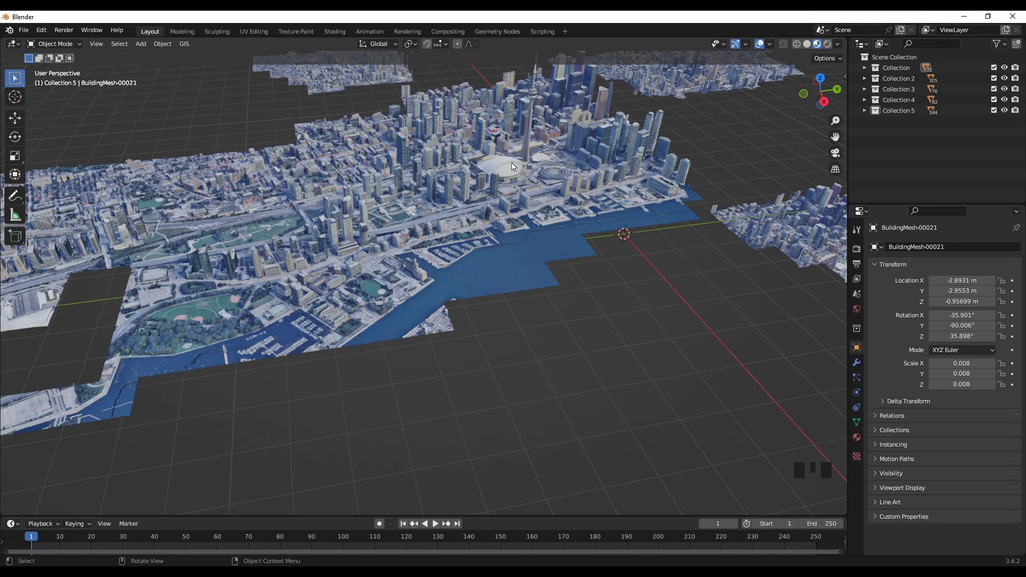
scroll(down, 3)
drag(498, 368, 498, 341)
scroll(up, 3)
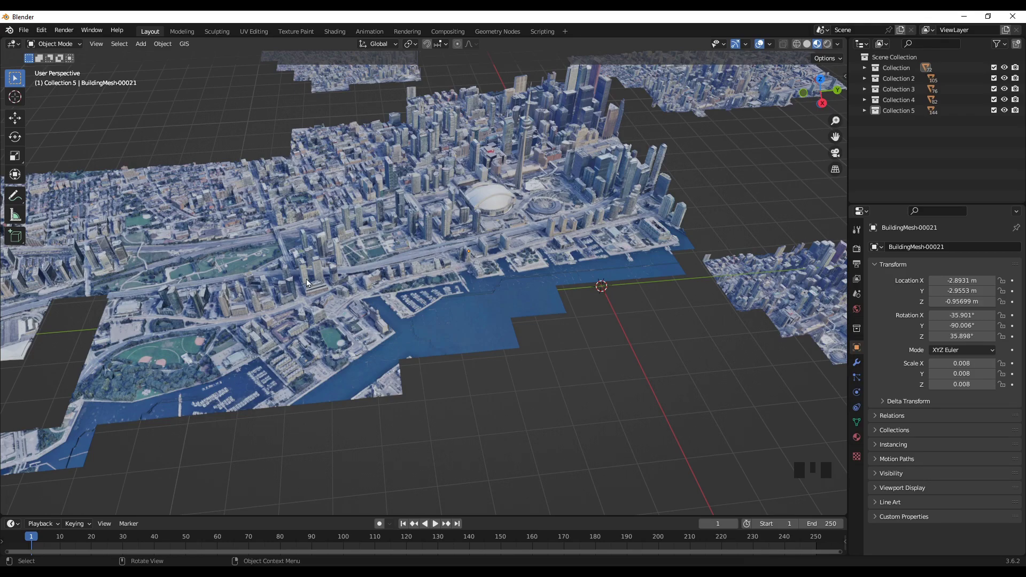
scroll(up, 3)
scroll(up, 3)
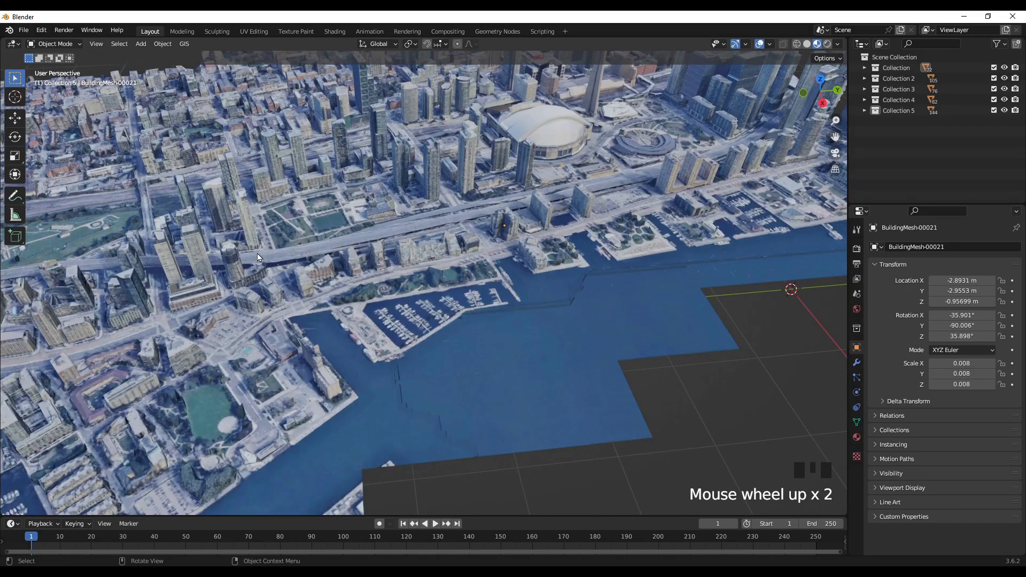
scroll(up, 3)
scroll(up, 3)
scroll(down, 3)
drag(352, 217, 486, 402)
scroll(down, 3)
middle_click(485, 402)
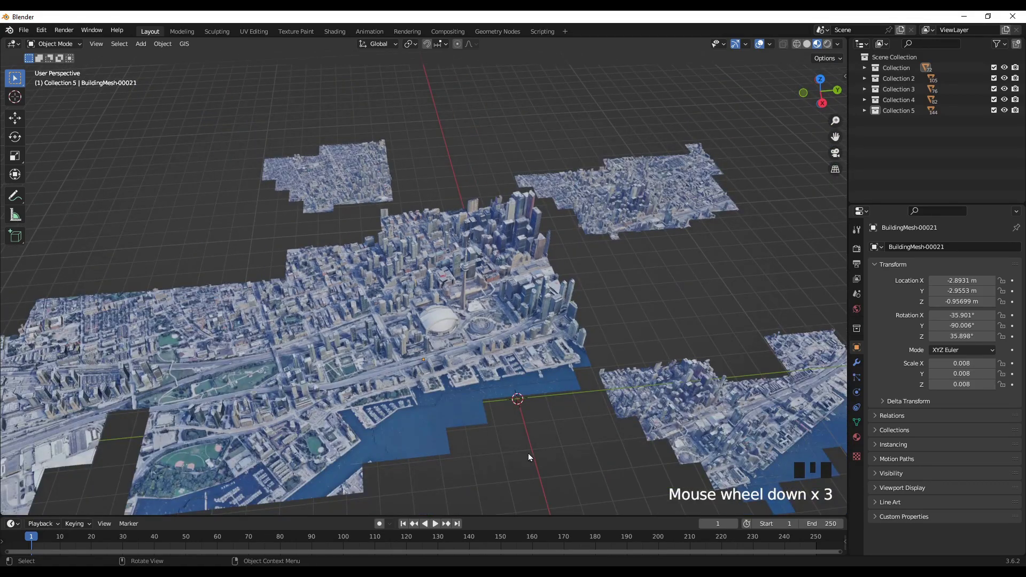
drag(522, 468, 473, 408)
drag(488, 426, 653, 420)
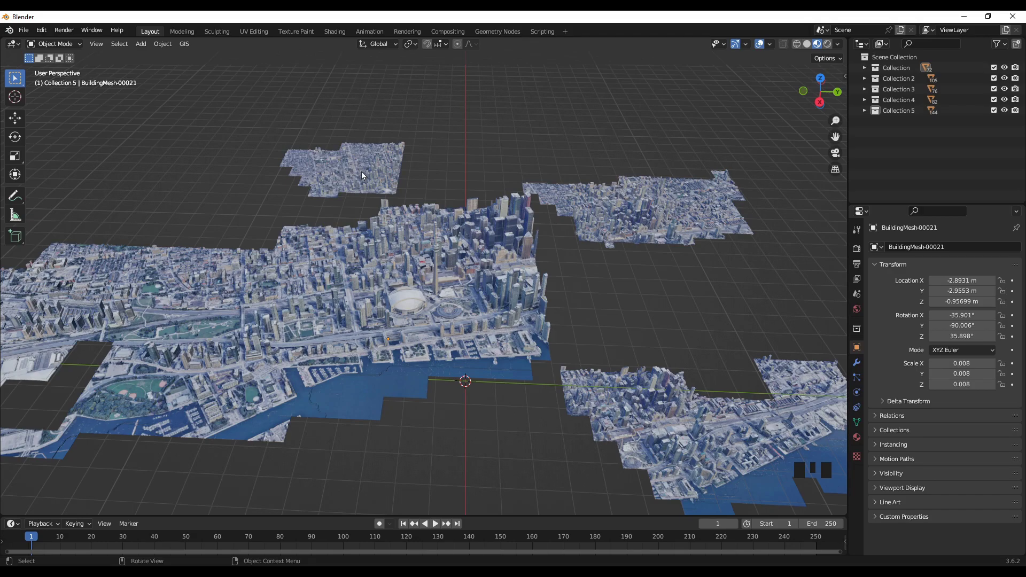
- Pair a top-left building with its central match and run Lily Capture Merger to join the tiles
click(364, 172)
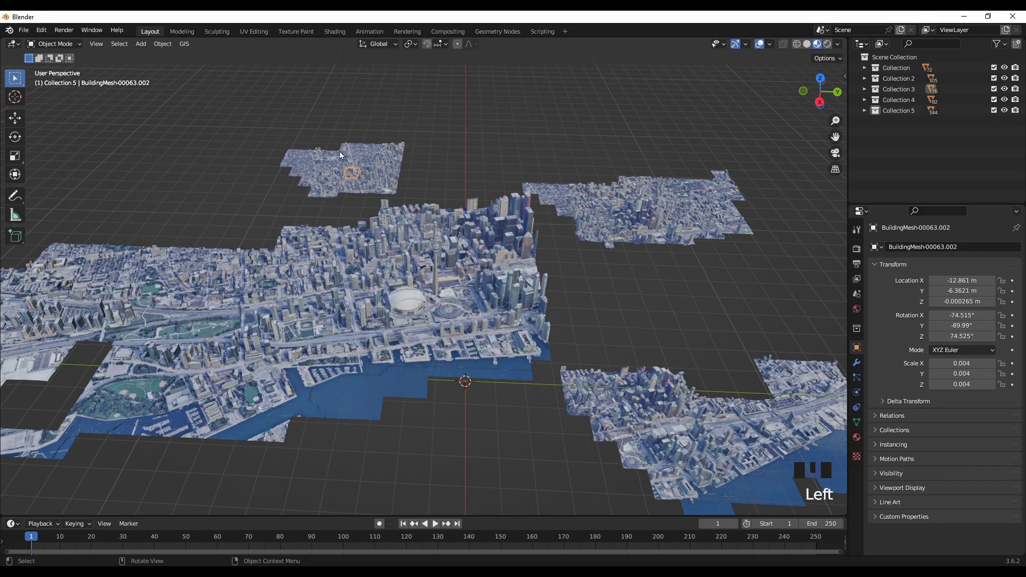
click(411, 266)
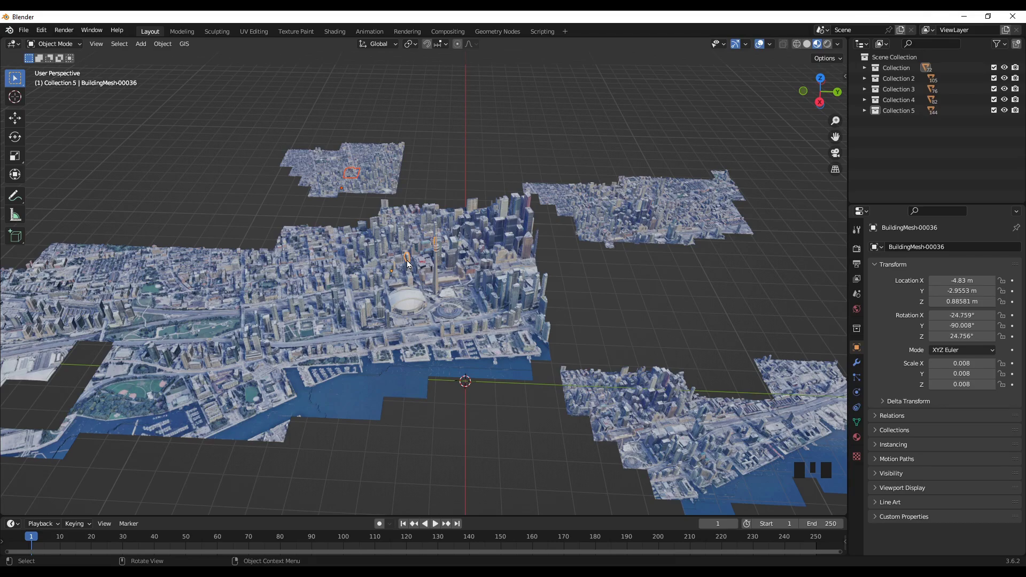
drag(409, 431, 687, 383)
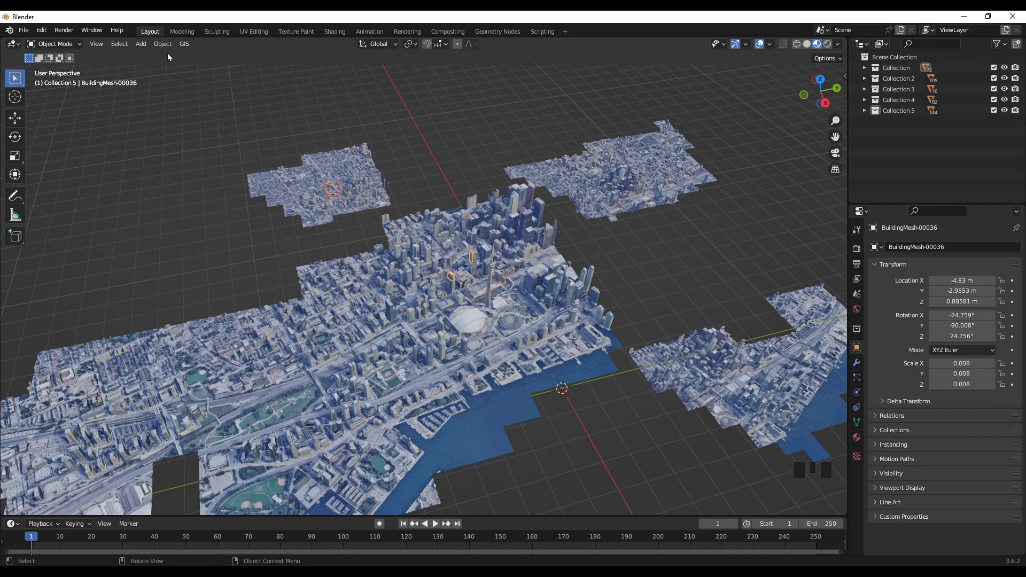
drag(160, 47, 417, 415)
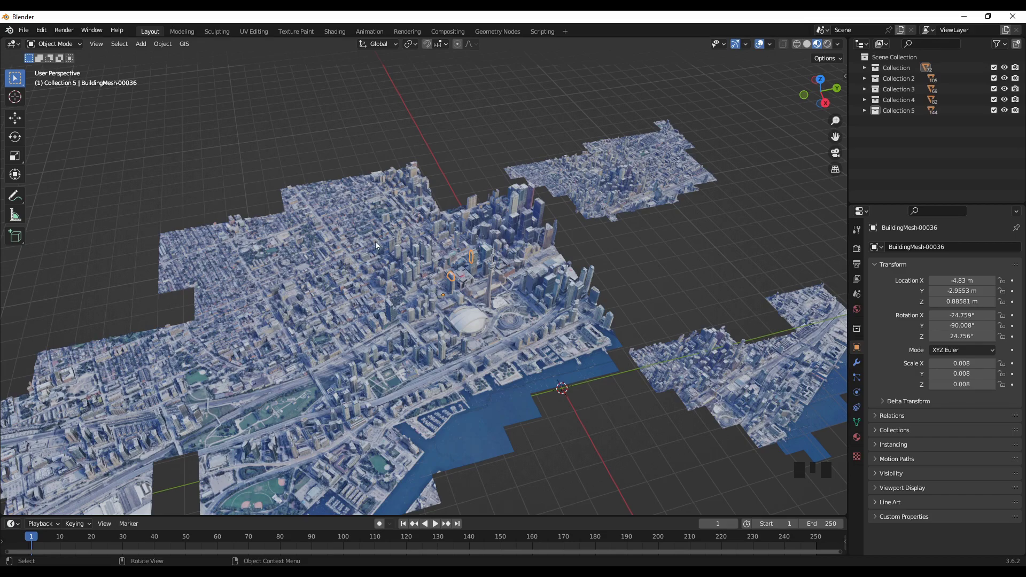
scroll(up, 3)
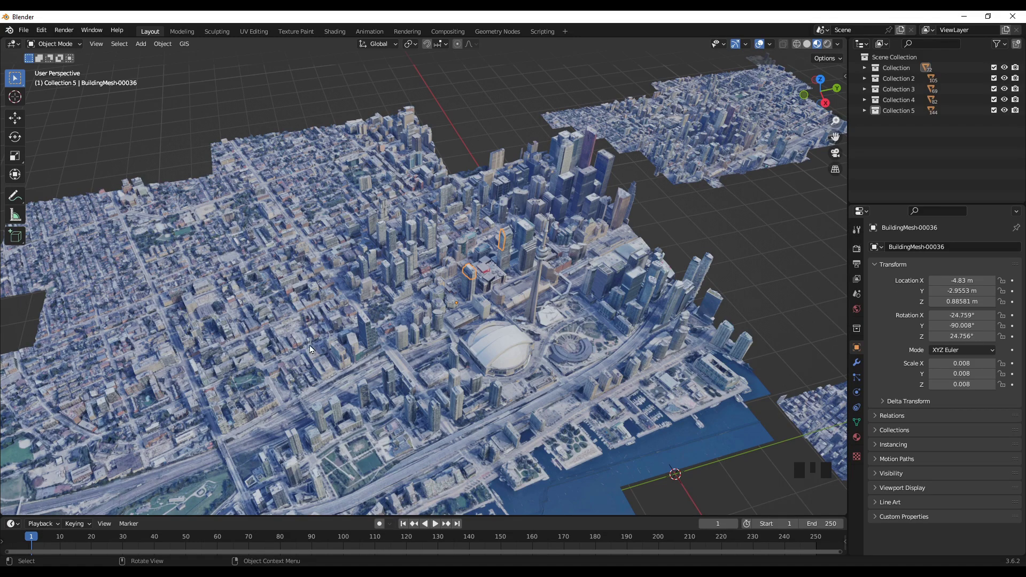
scroll(down, 3)
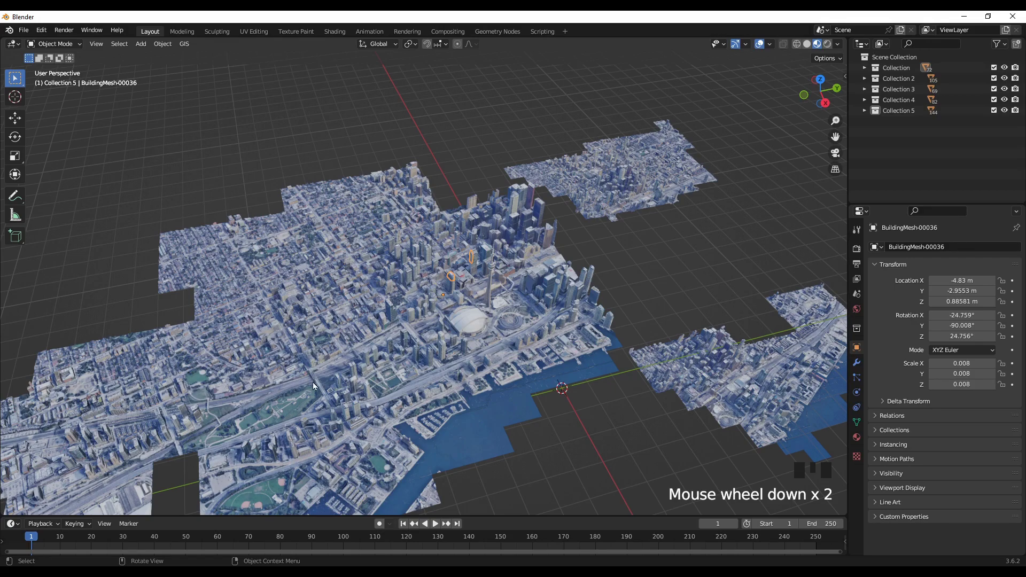
drag(352, 441, 425, 410)
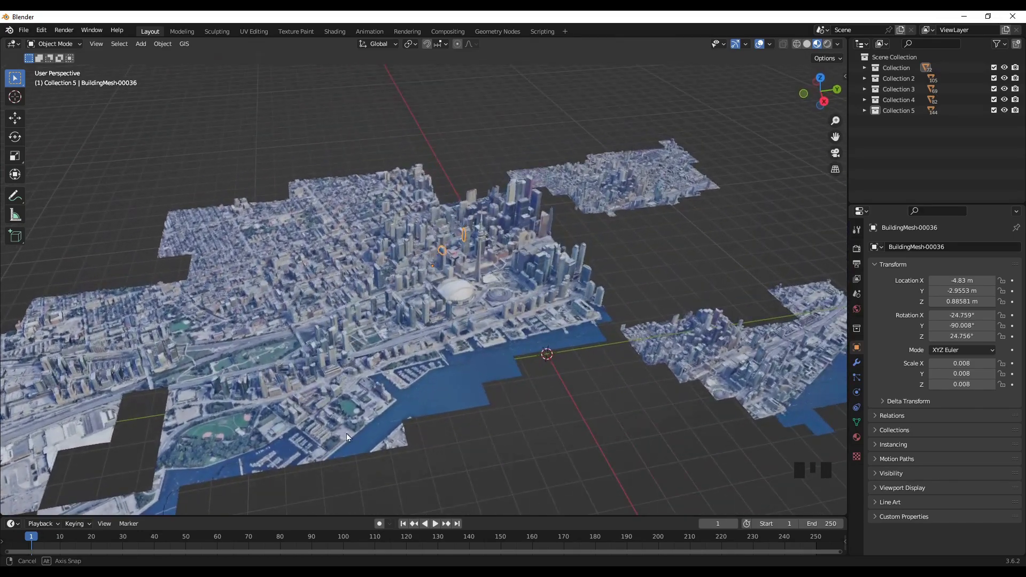
scroll(up, 3)
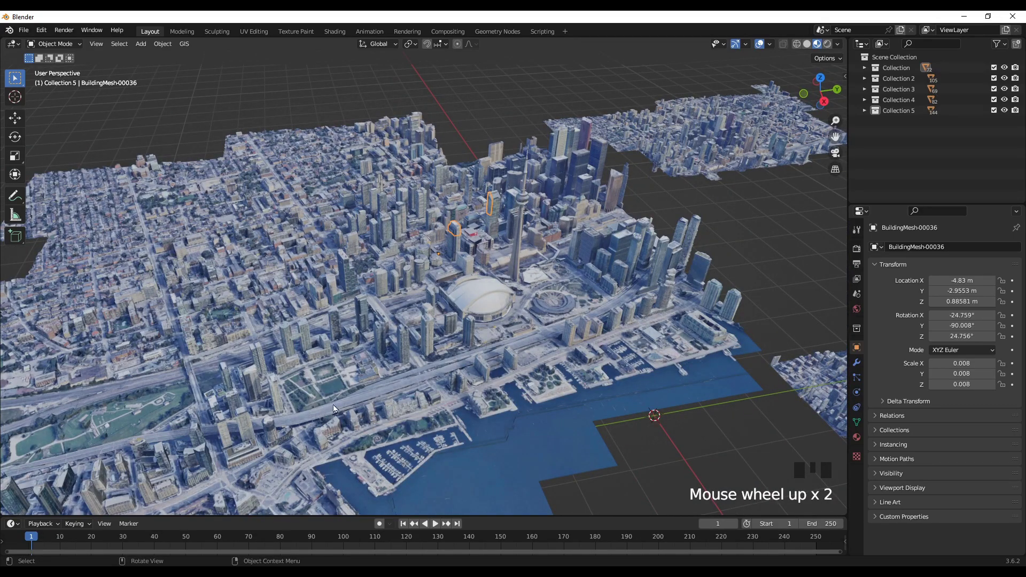
scroll(down, 3)
drag(582, 434, 477, 444)
click(476, 446)
scroll(up, 3)
scroll(up, 3)
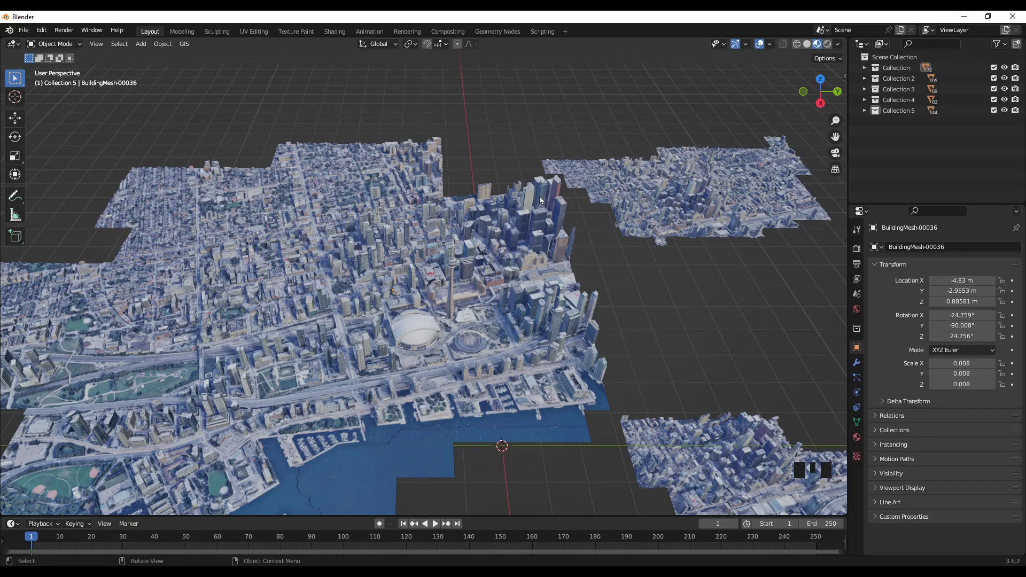
- Run Lily Capture Merger on a northeast-capture building and the main model to join them
click(699, 194)
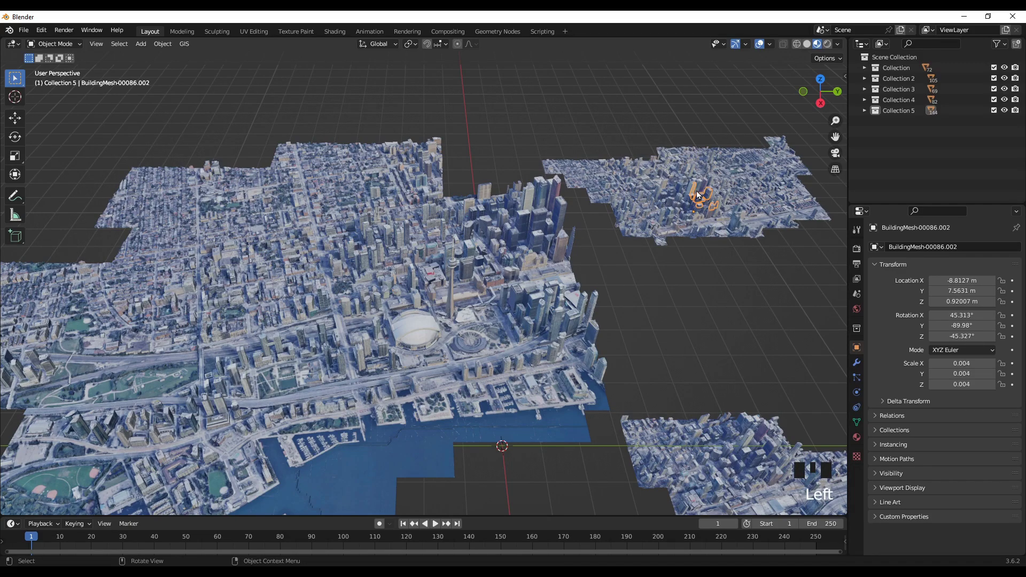
click(512, 242)
drag(157, 50, 460, 373)
click(709, 340)
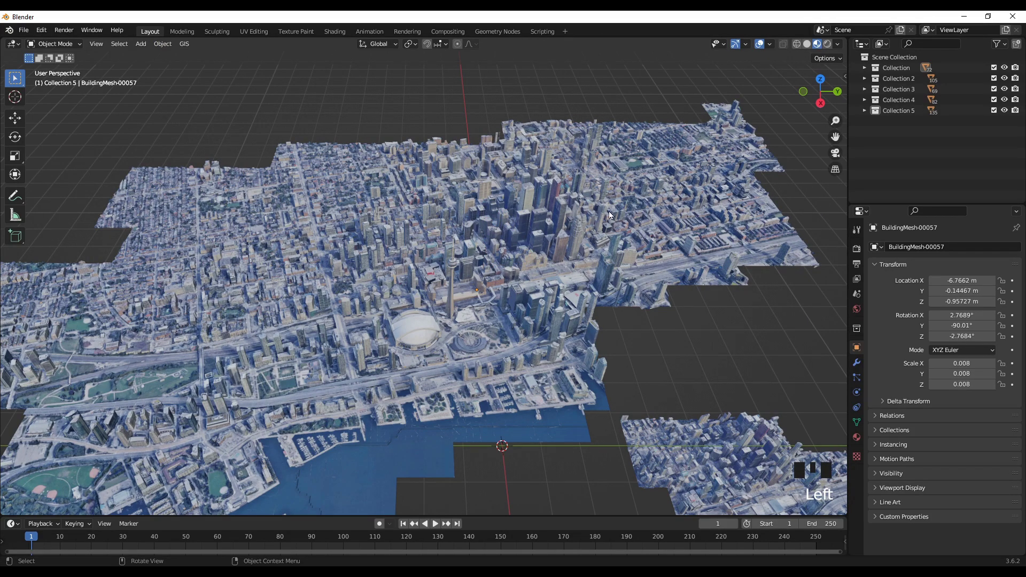
- Inspect the joined downtown core, then select a building in the eastern waterfront capture
scroll(up, 3)
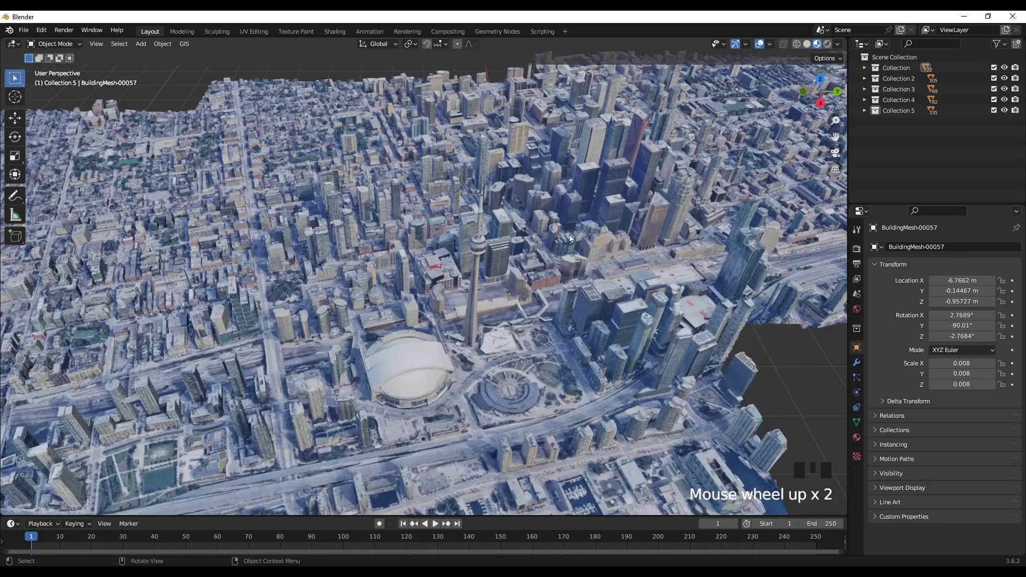
drag(539, 248, 693, 344)
scroll(down, 3)
drag(611, 391, 712, 441)
click(713, 440)
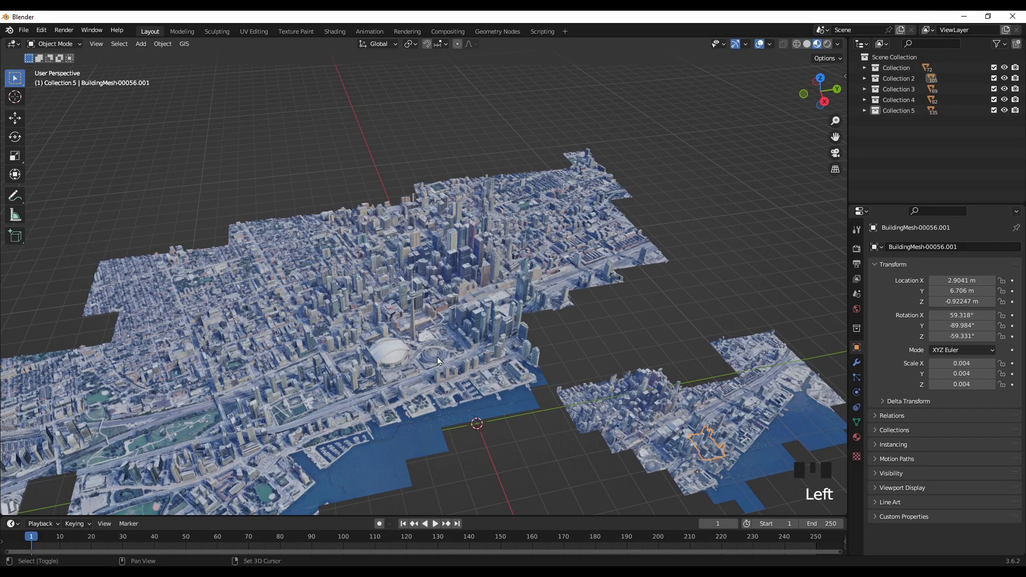
- Merge the waterfront capture with the stadium mesh via Lily Capture Merger, Remove duplicates enabled
click(409, 362)
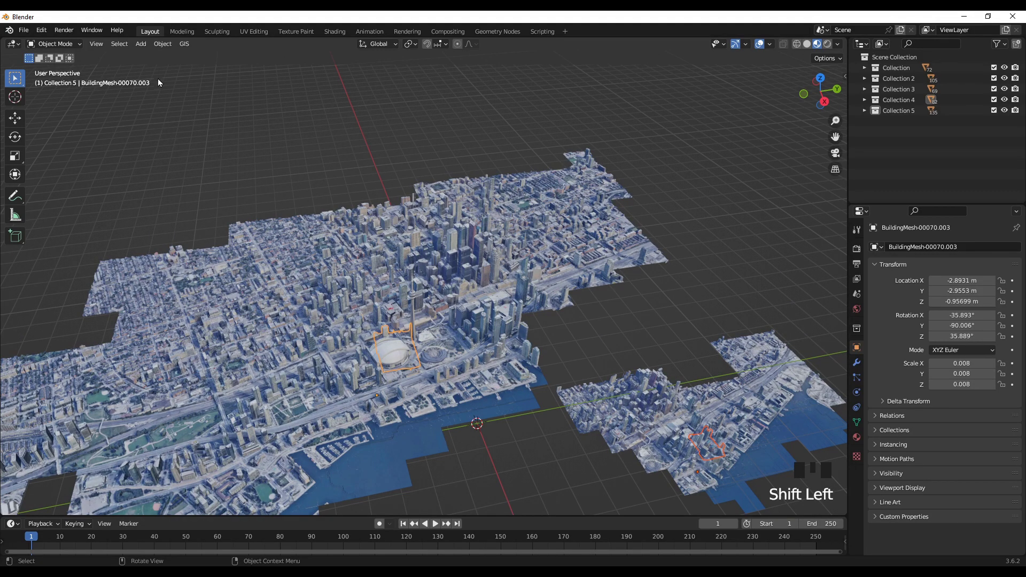
drag(165, 48, 210, 422)
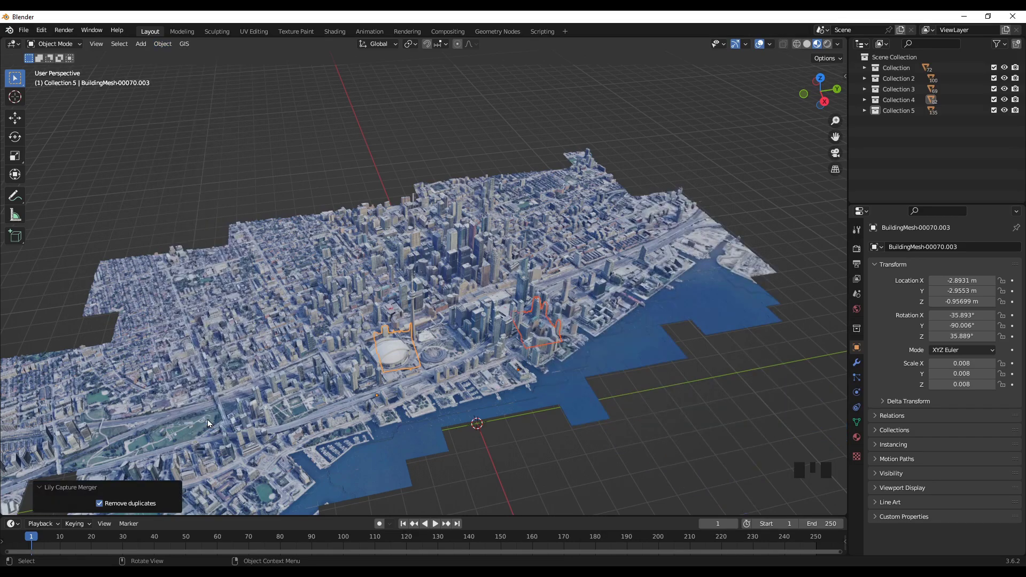
click(735, 458)
drag(600, 466, 670, 386)
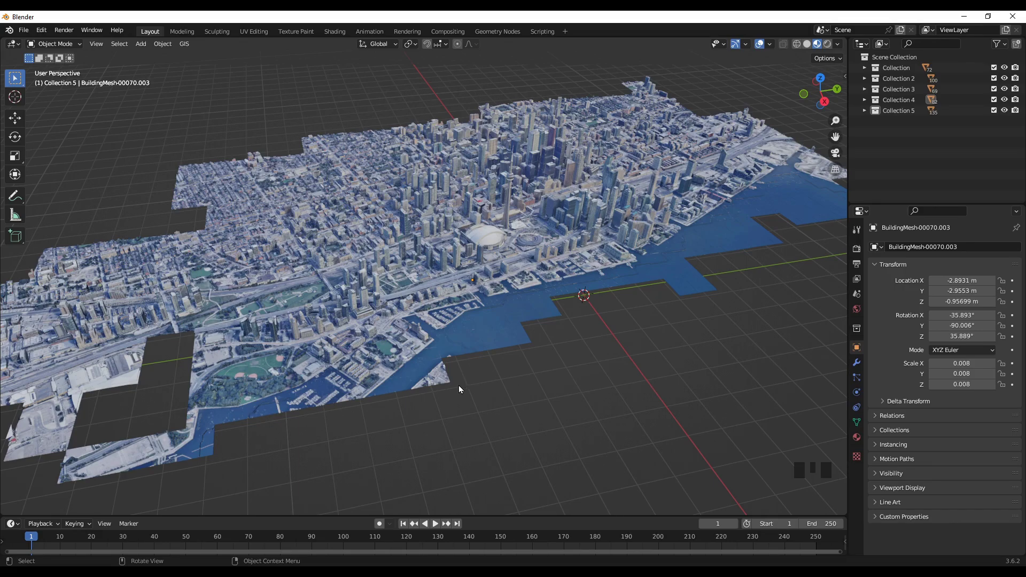
drag(516, 434, 469, 428)
scroll(up, 3)
drag(407, 404, 452, 413)
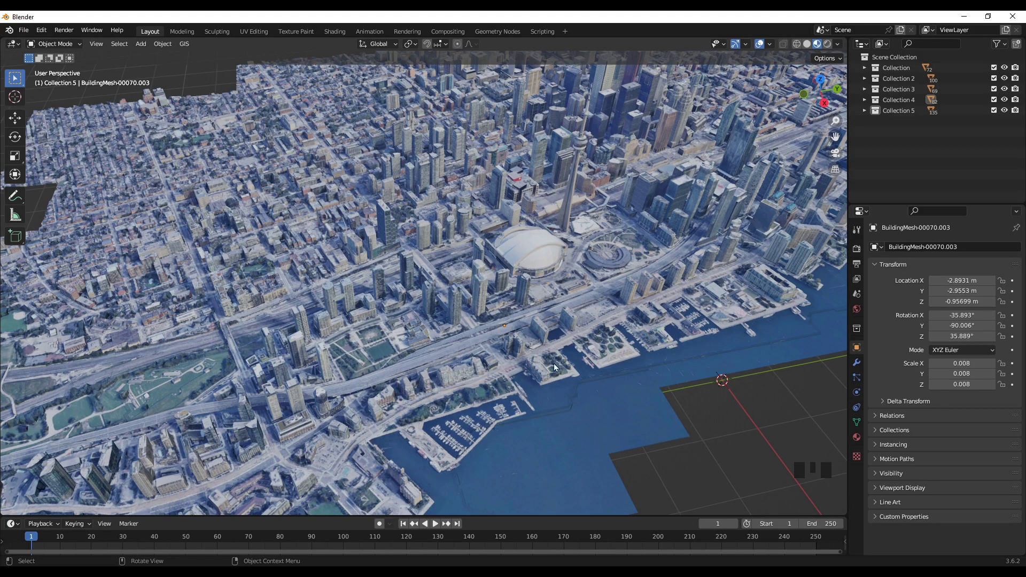
drag(616, 382, 491, 424)
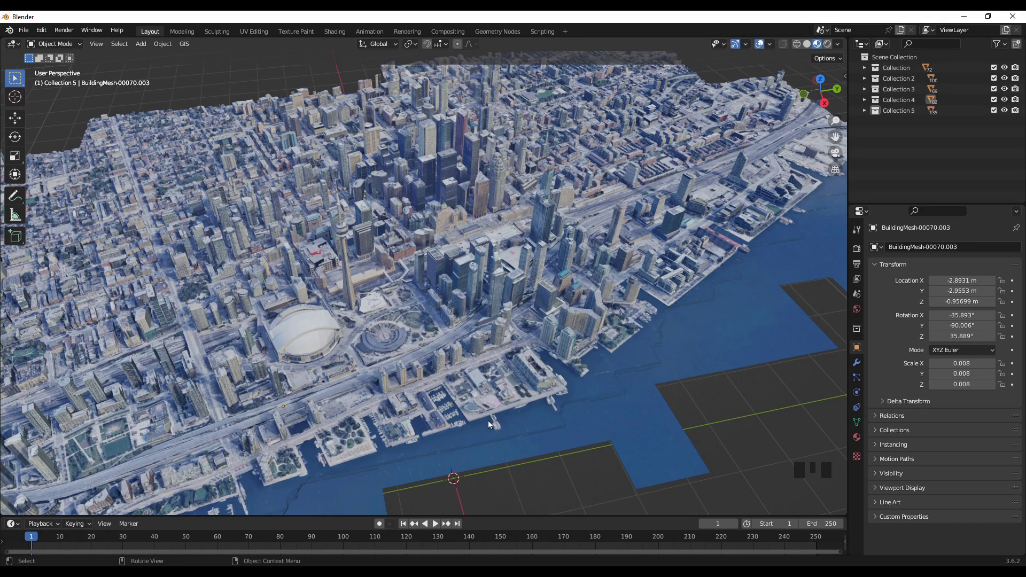
drag(465, 453, 417, 449)
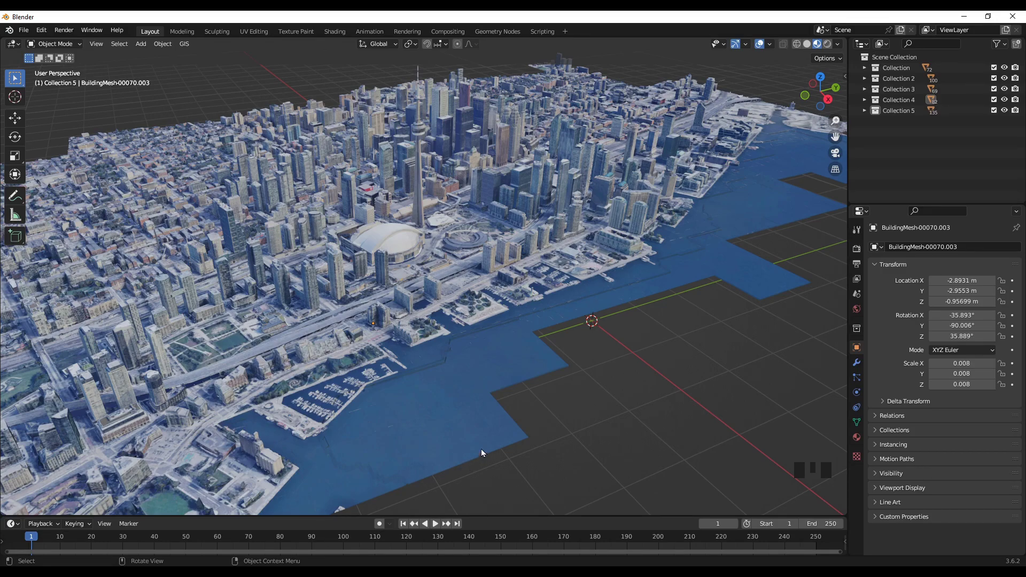
drag(643, 399, 437, 402)
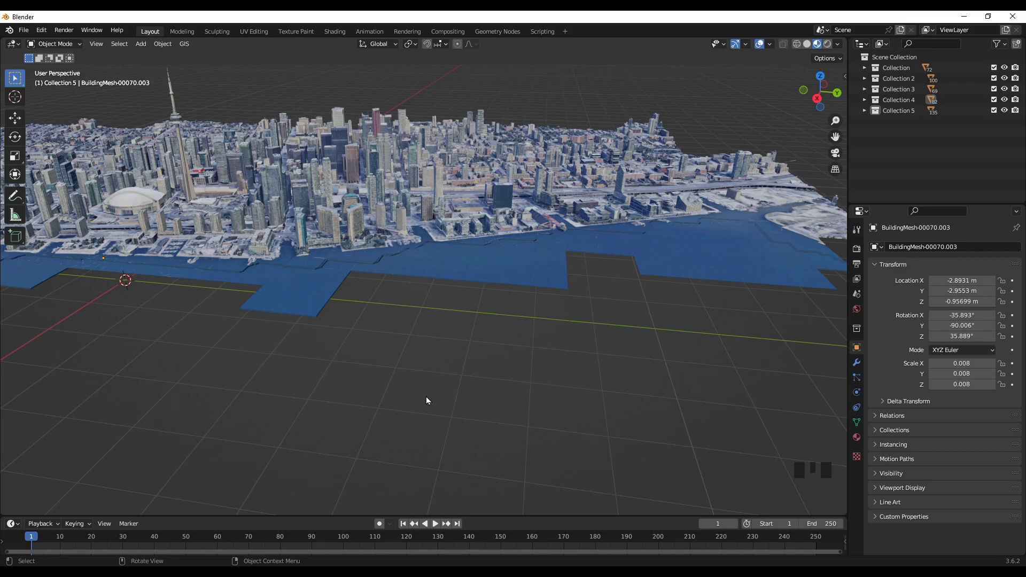
drag(297, 363, 496, 403)
scroll(up, 3)
drag(597, 335, 400, 458)
drag(609, 376, 626, 458)
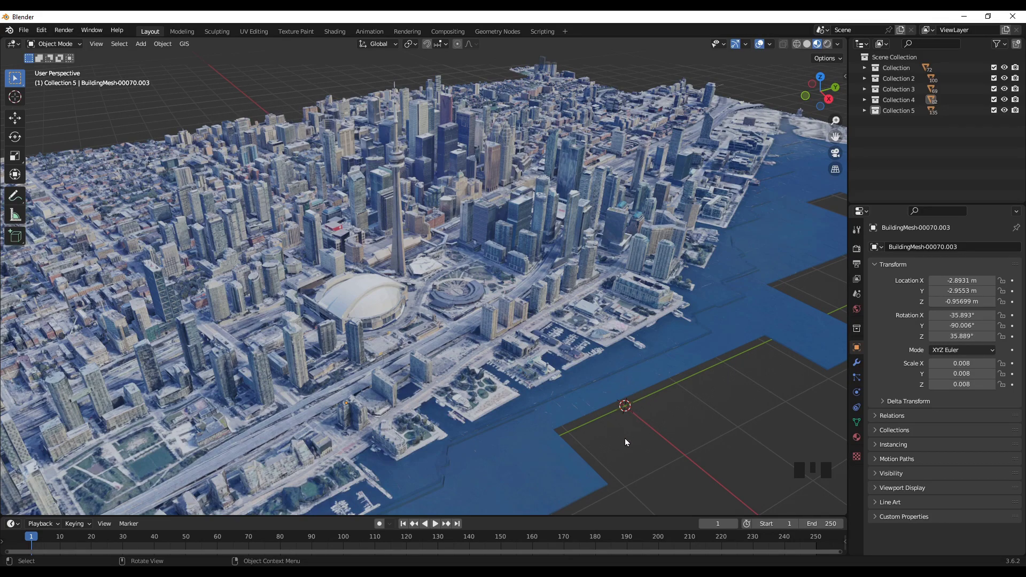
drag(628, 450, 547, 383)
middle_click(552, 383)
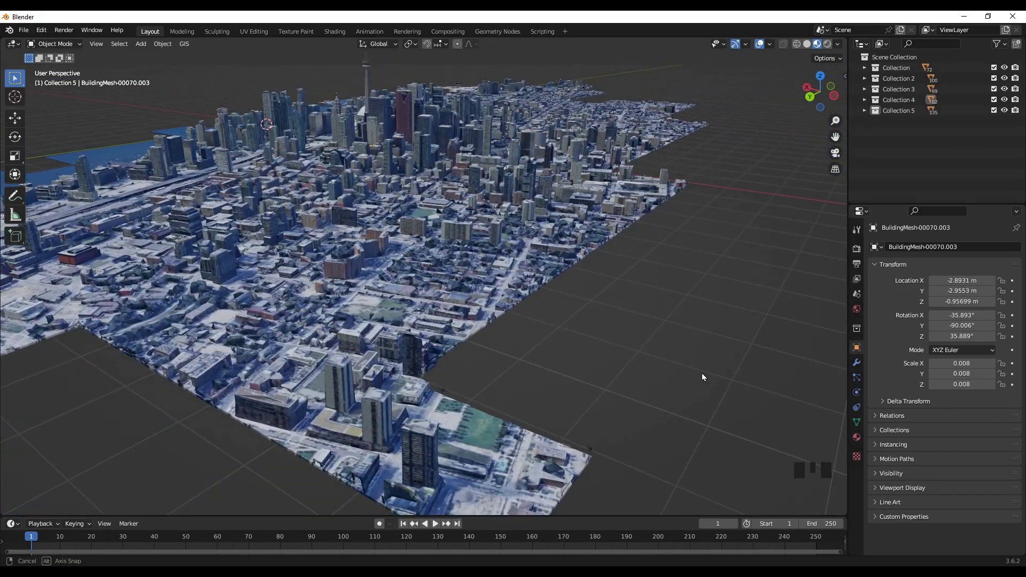
middle_click(717, 376)
middle_click(787, 375)
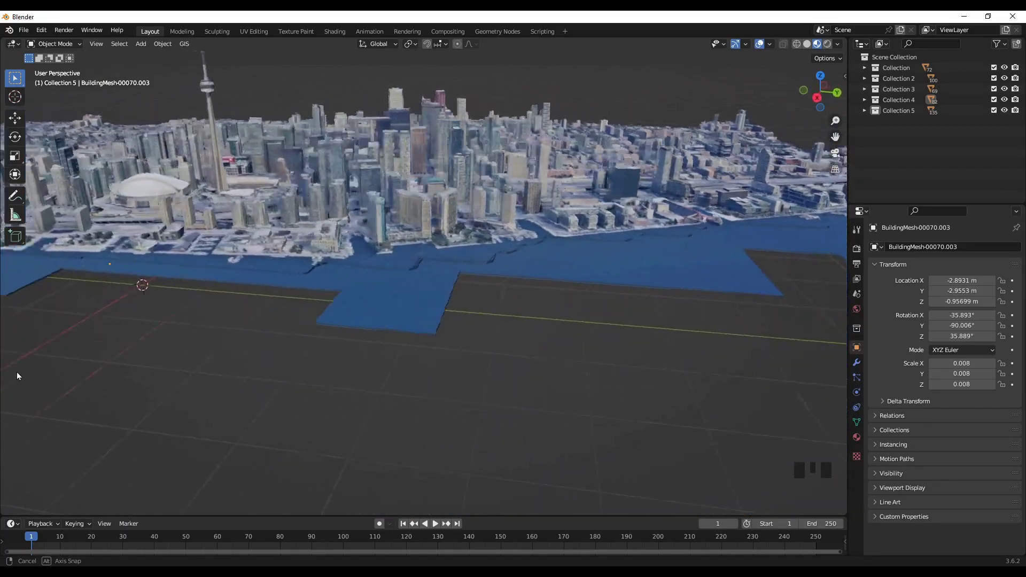
scroll(up, 3)
scroll(up, 3)
drag(169, 288, 501, 260)
scroll(up, 3)
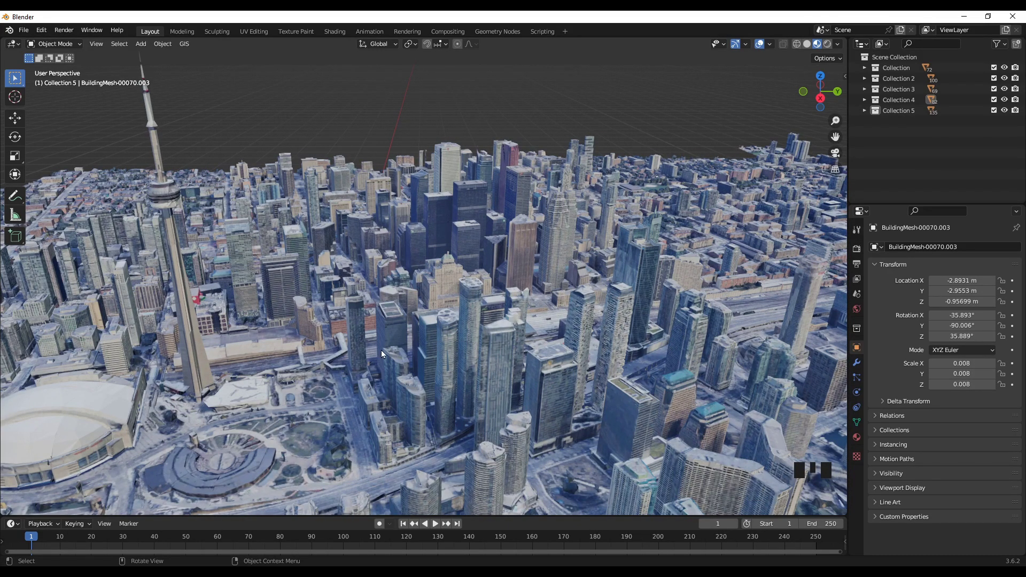
drag(420, 381, 466, 367)
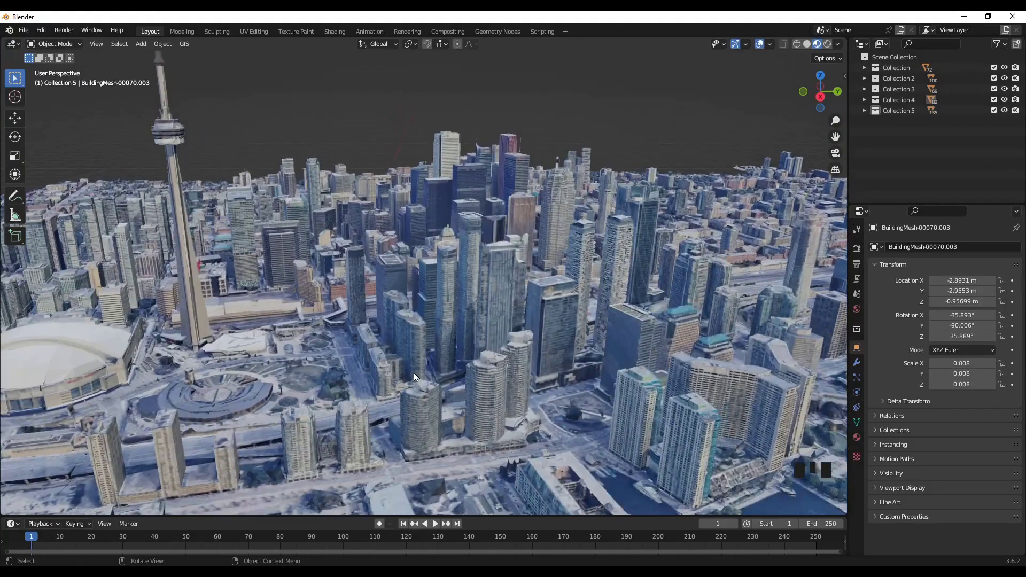
scroll(down, 3)
drag(484, 417, 494, 414)
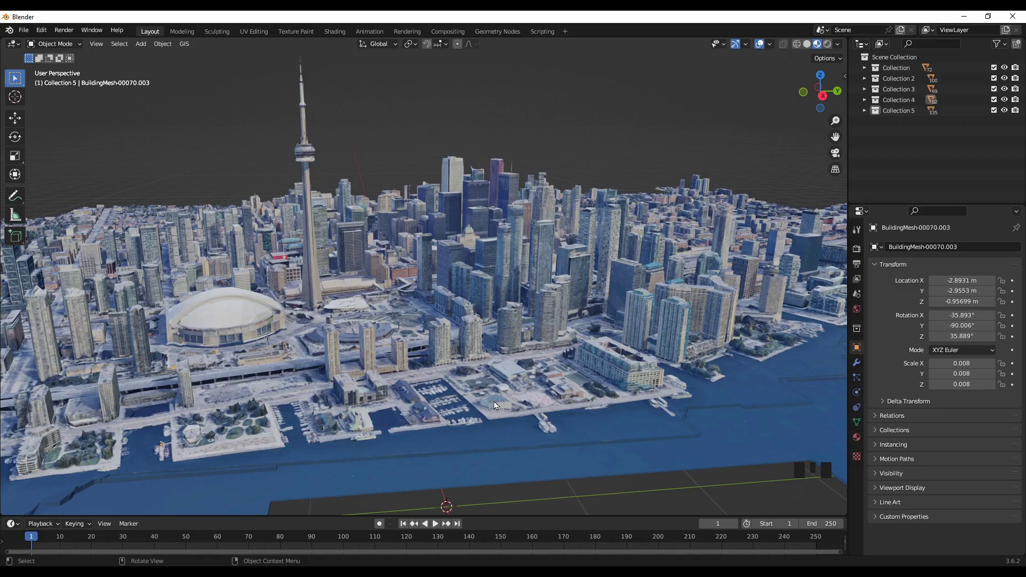
drag(414, 399, 349, 407)
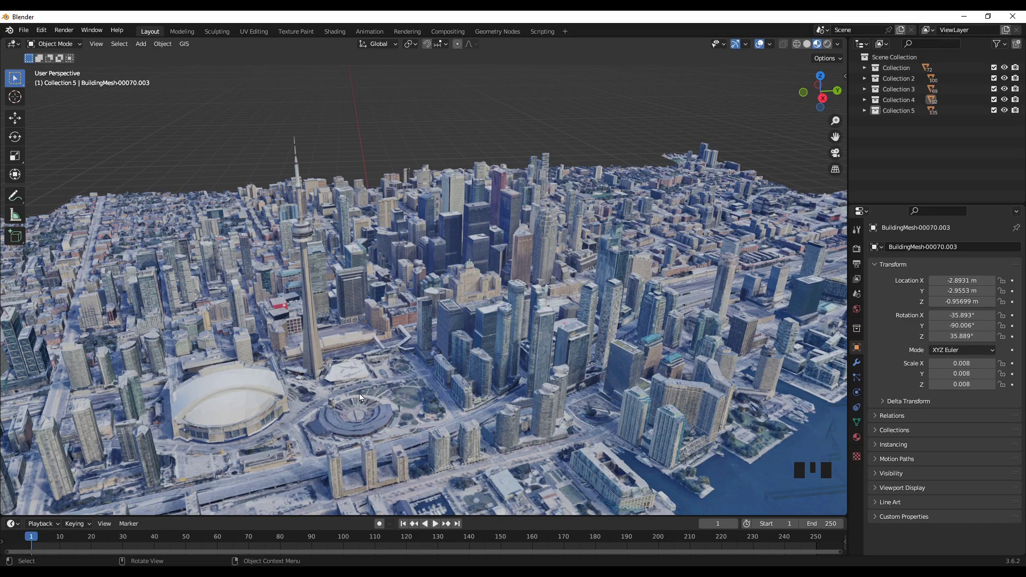
drag(348, 403, 373, 394)
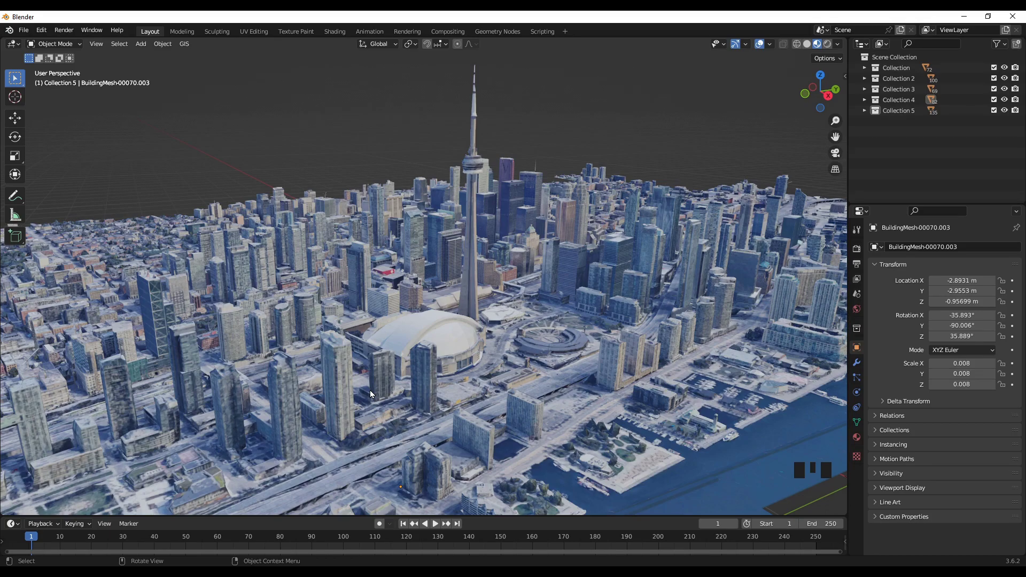